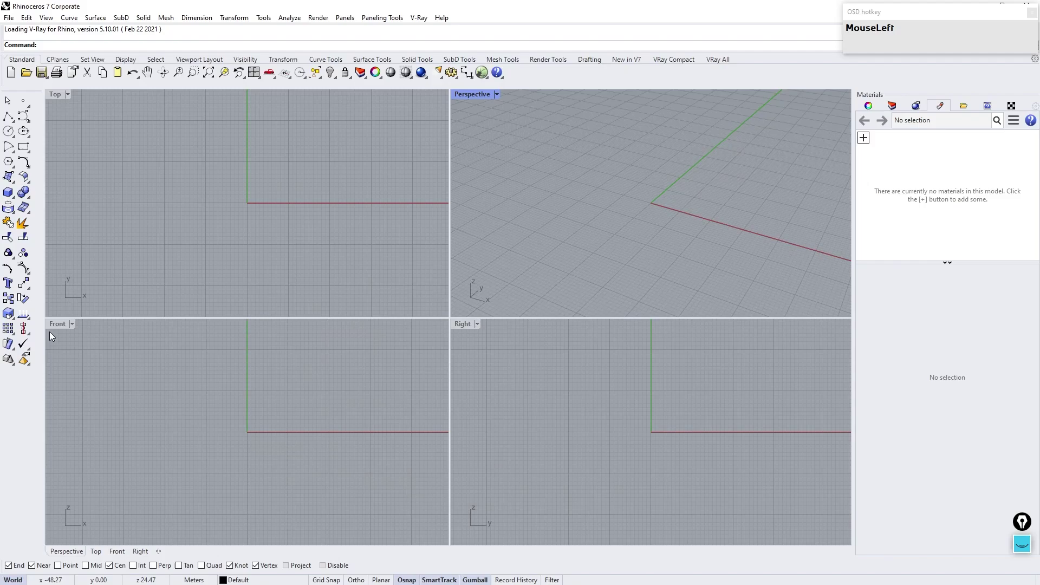
Maximize the Front viewport to fill the workspace
scroll("down", 3)
right_click(386, 262)
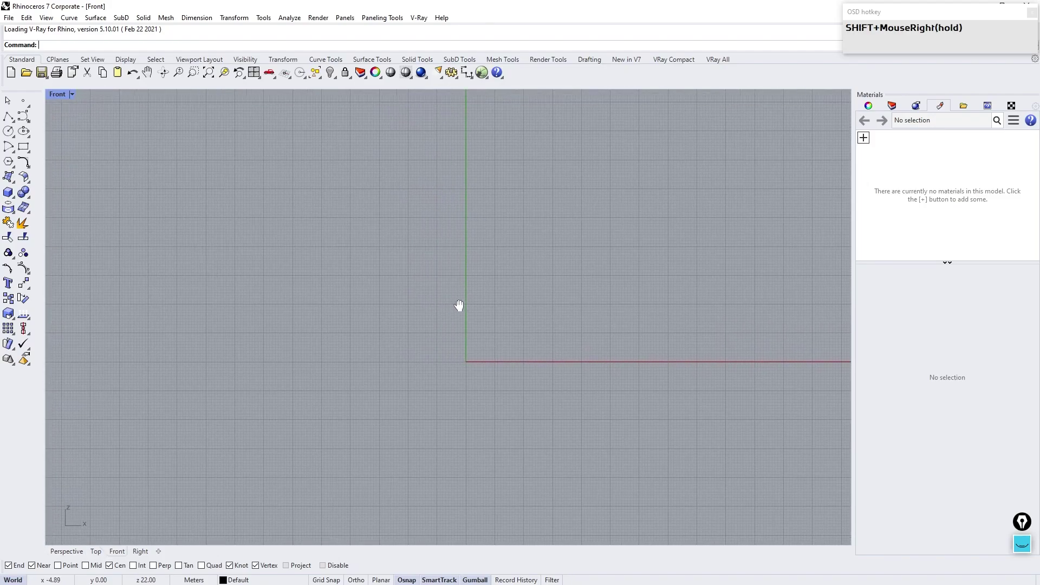
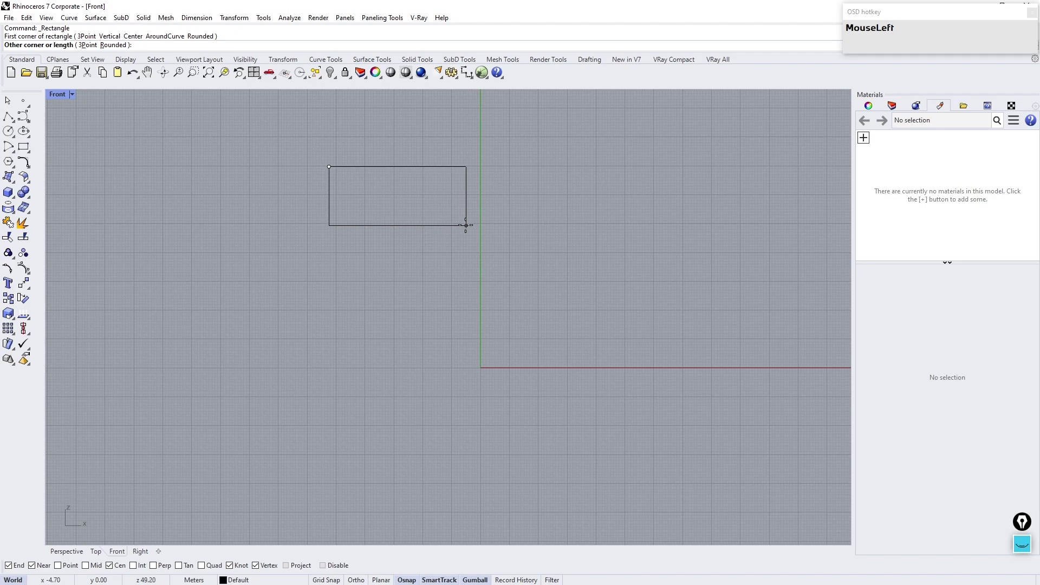
scroll("down", 3)
scroll("up", 3)
Select the drawn rectangle and gumball Alt-drag a copy to the right
left_click(426, 299)
left_click_drag(412, 243, 622, 239)
left_click(480, 320)
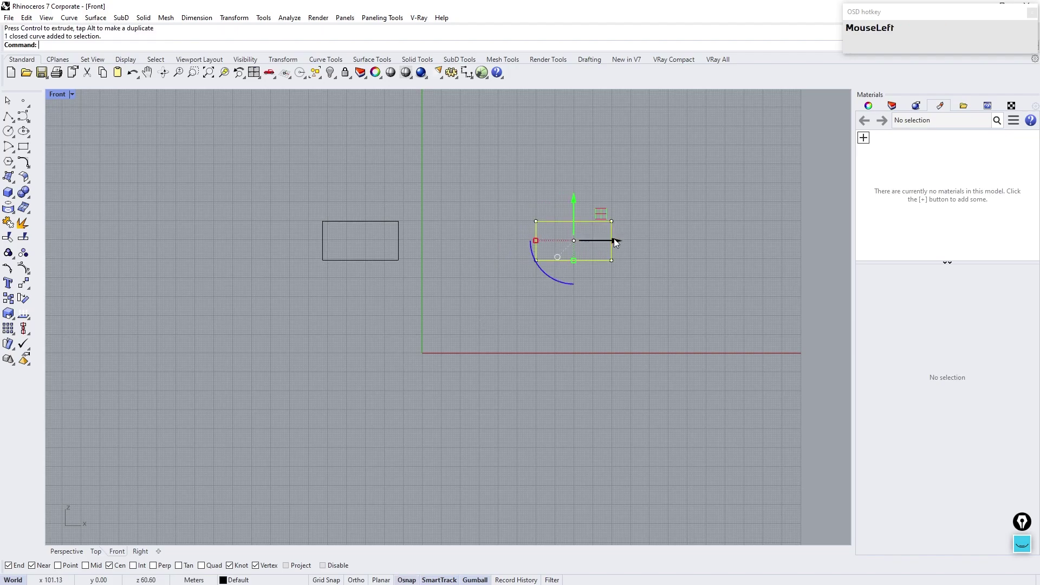
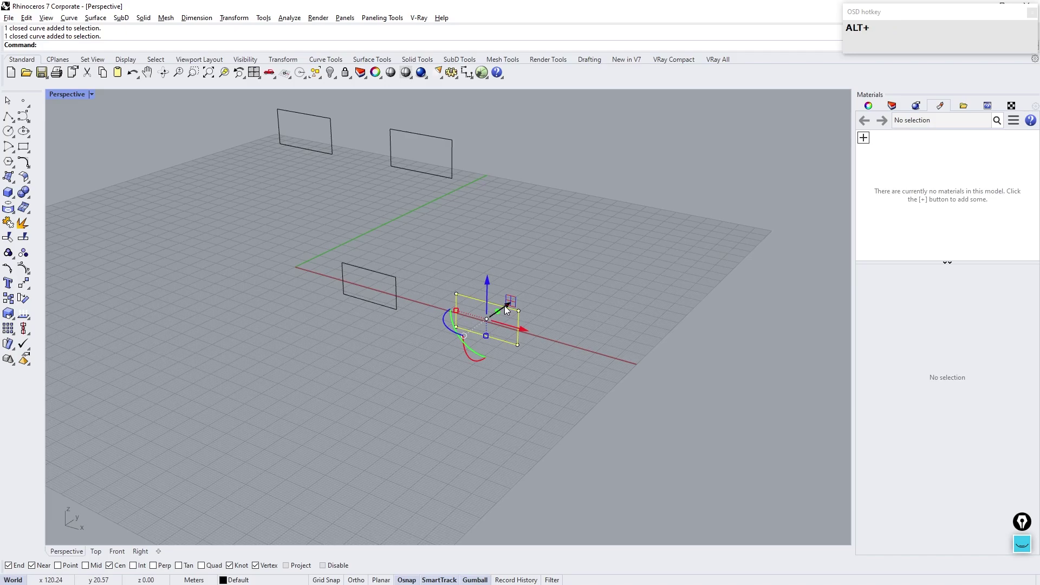
Copy the rectangle near the origin further out and pick another rectangle to copy
left_click(508, 309)
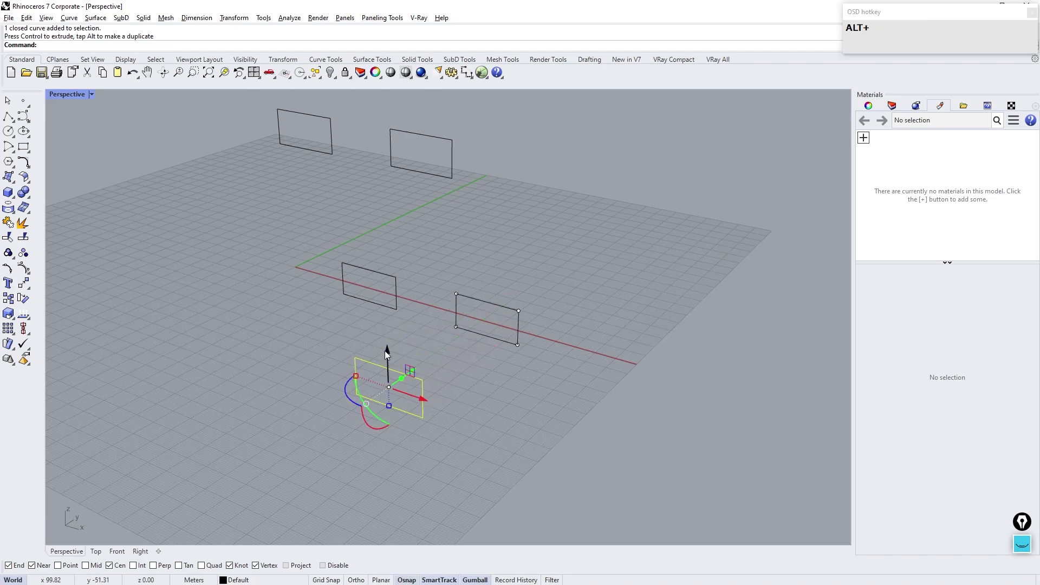
left_click_drag(388, 356, 470, 396)
right_click(356, 164)
left_click(369, 123)
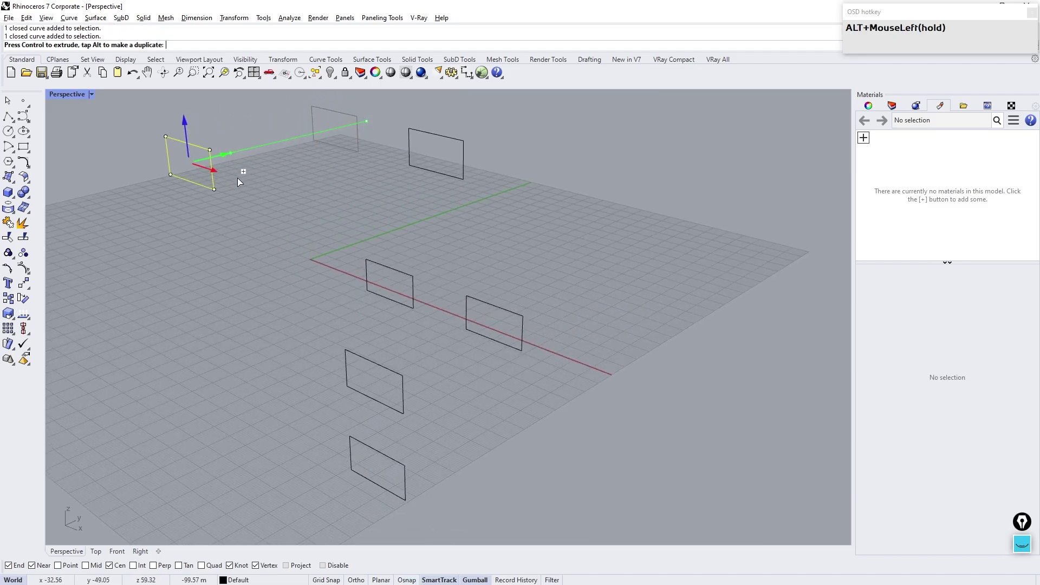
right_click(339, 257)
Duplicate several selected rectangles with the gumball until eight surround the origin
left_click(234, 130)
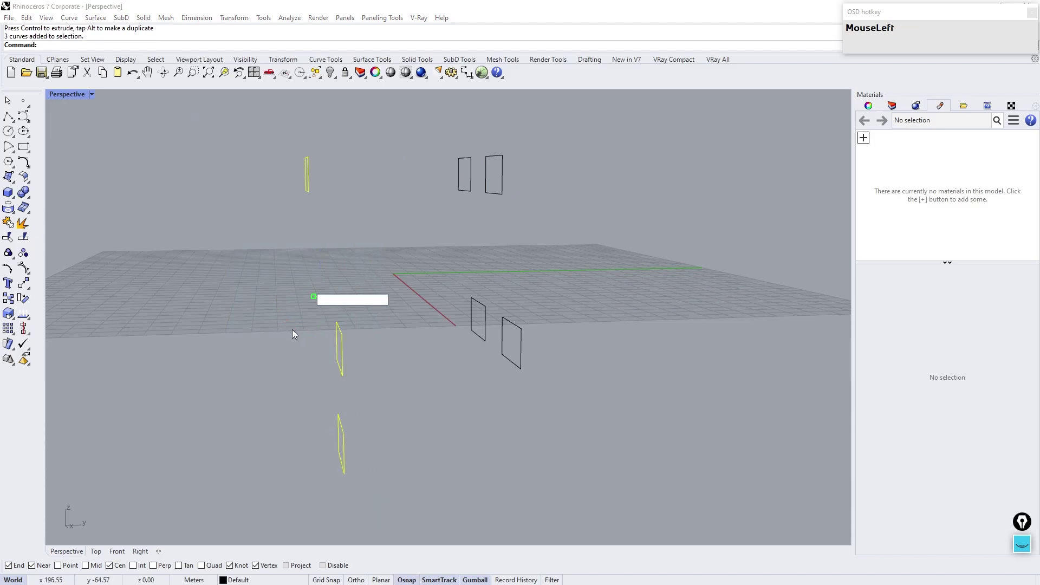
key("0")
key("Return")
left_click(226, 321)
left_click_drag(287, 250, 347, 179)
left_click(8, 115)
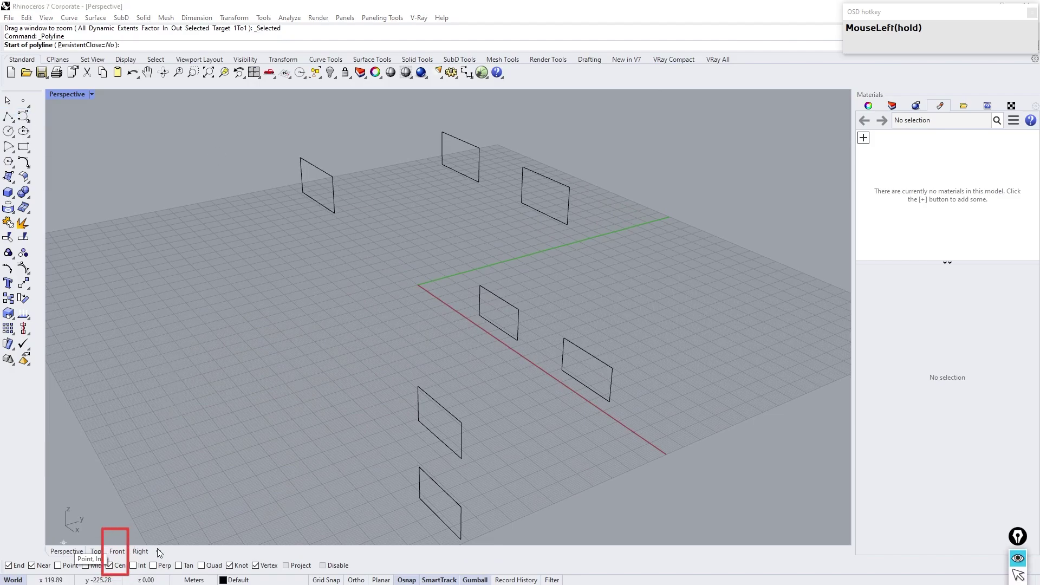
Draw polylines joining the centres of opposite rectangles, crossing near the origin
key("ctrl+shift+d")
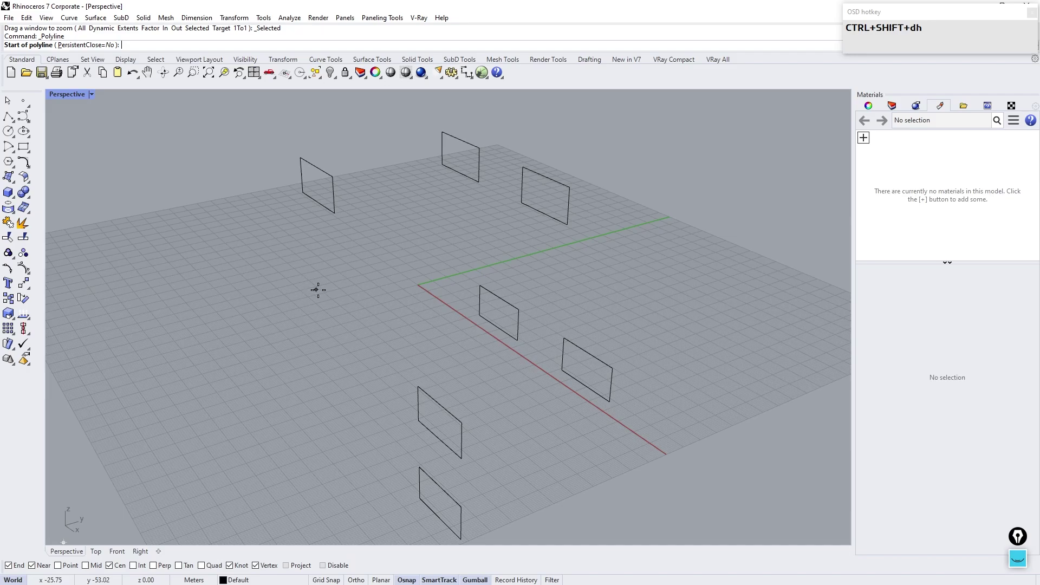
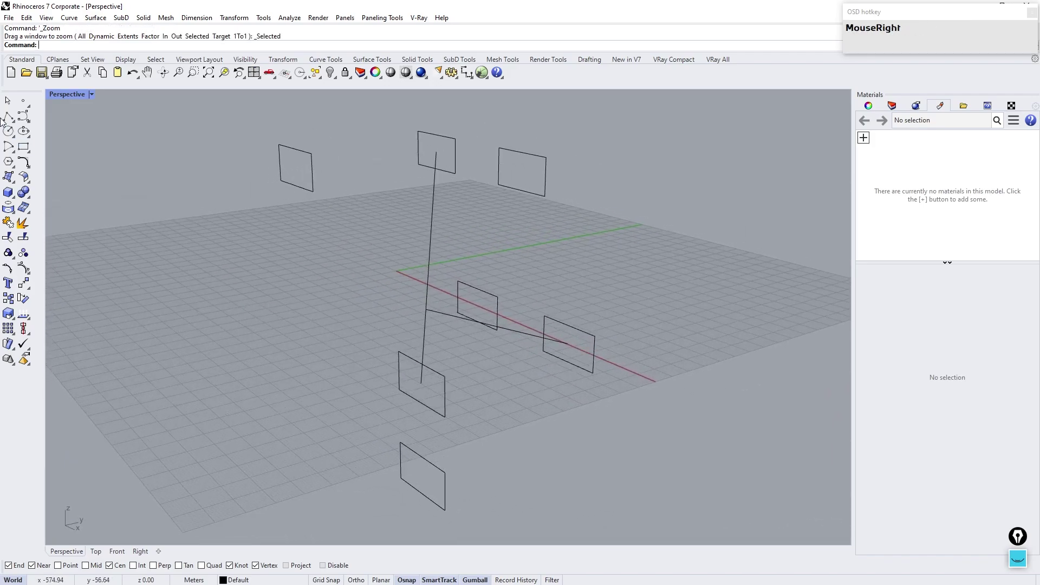
left_click(9, 120)
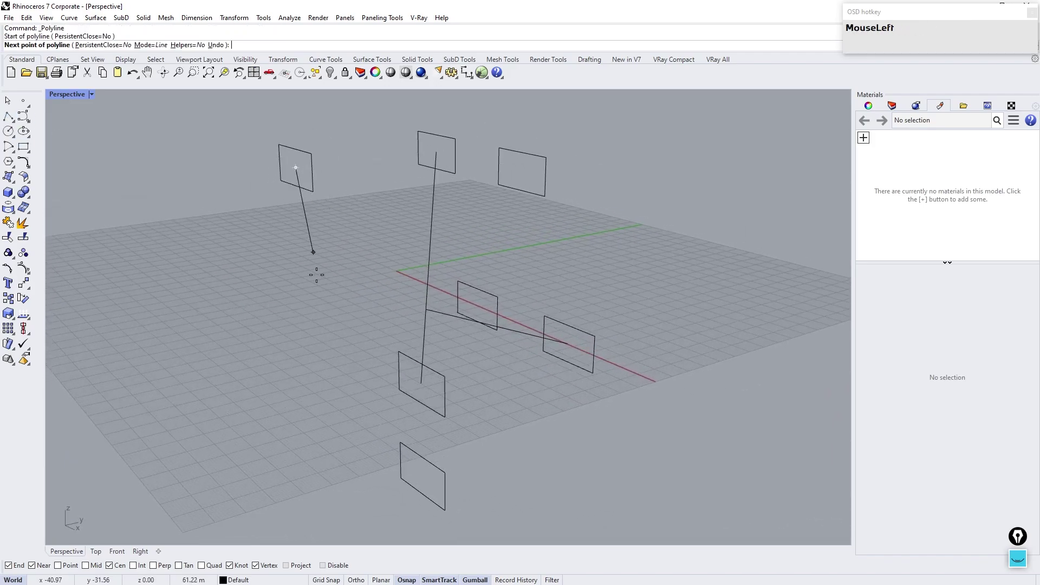
right_click(341, 309)
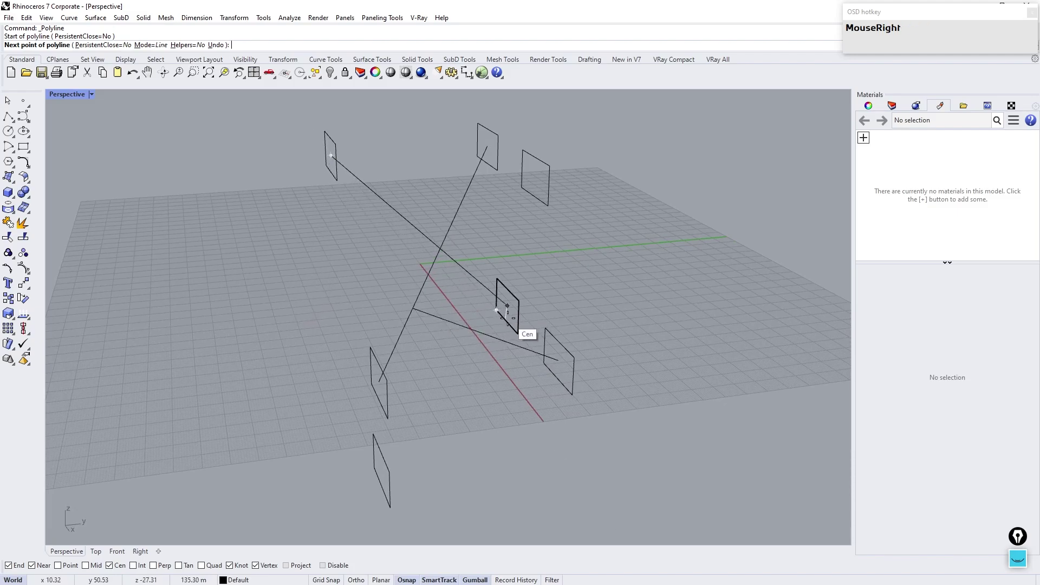
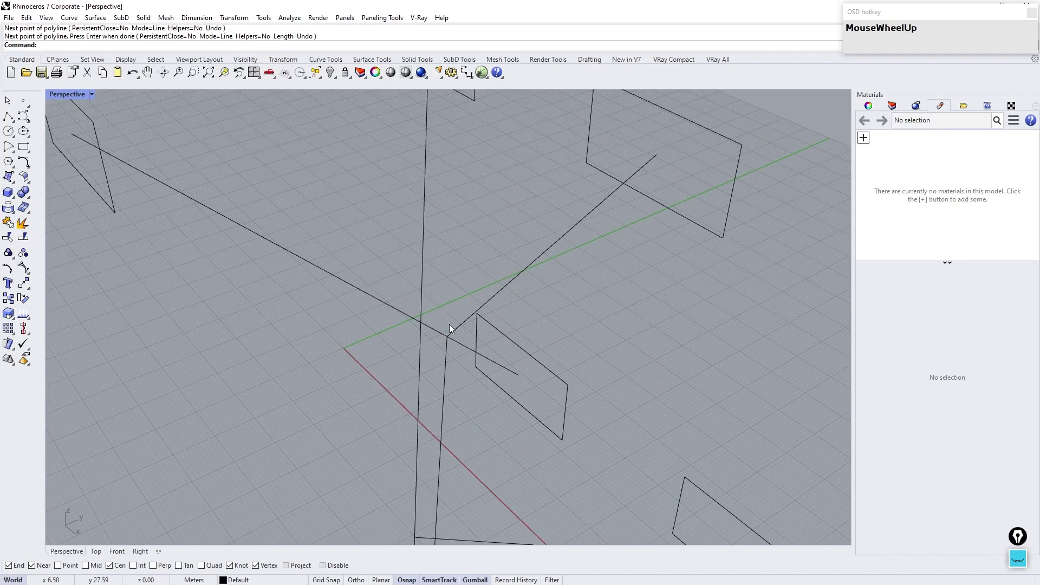
left_click(440, 332)
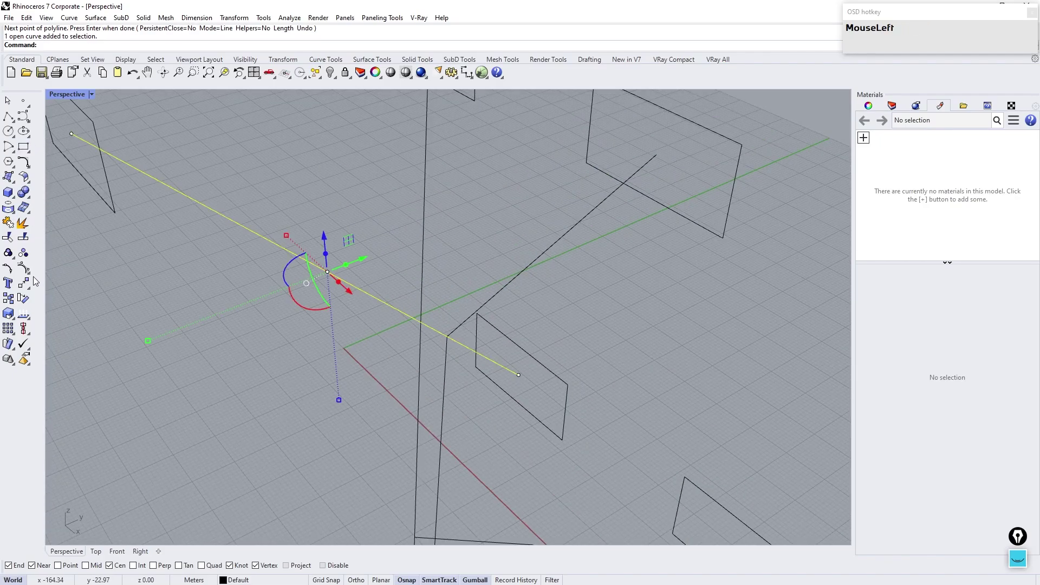
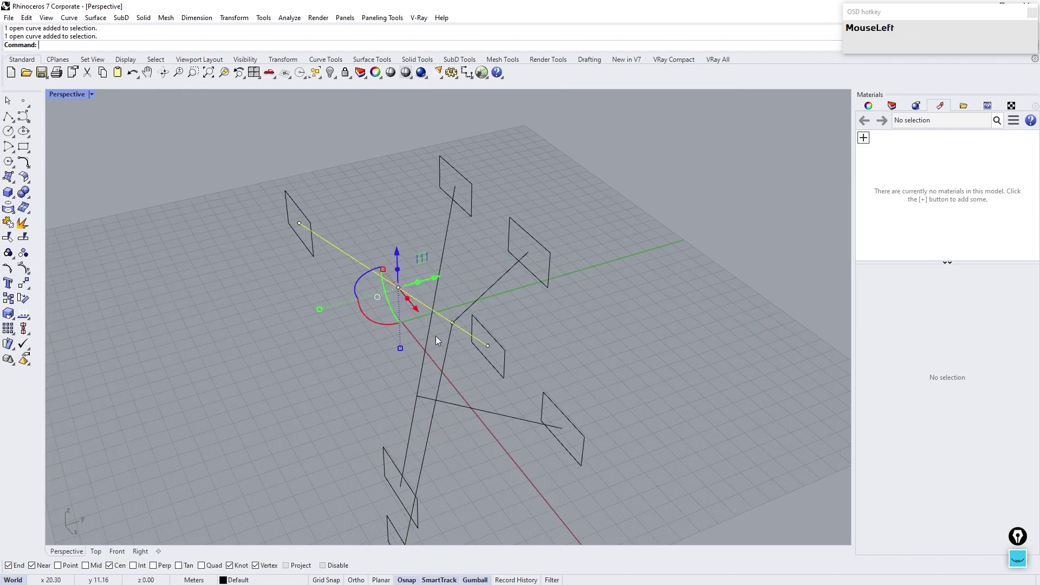
Explode the crossing polylines into separate straight strut segments
left_click(426, 381)
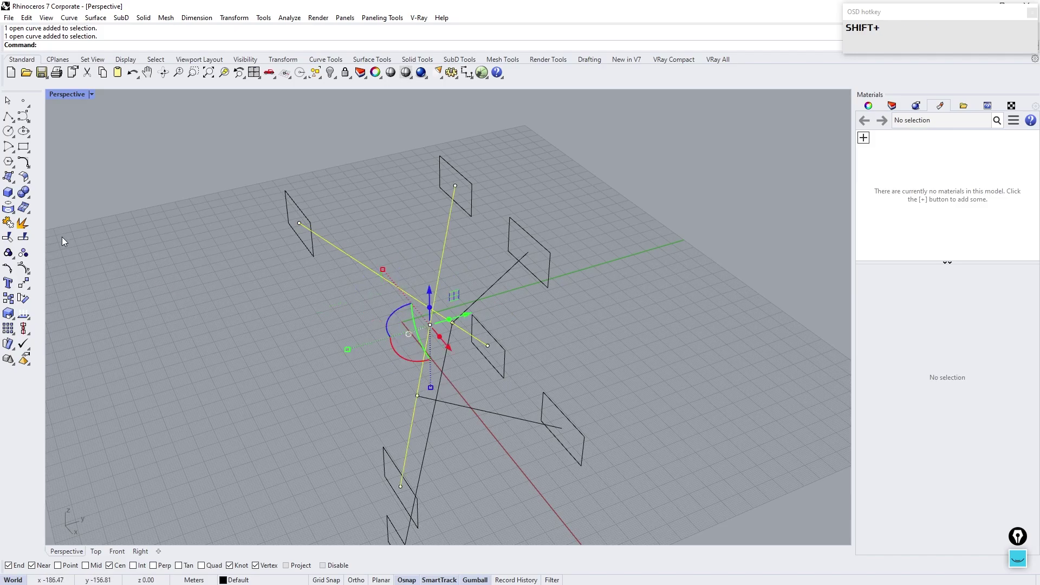
left_click(30, 227)
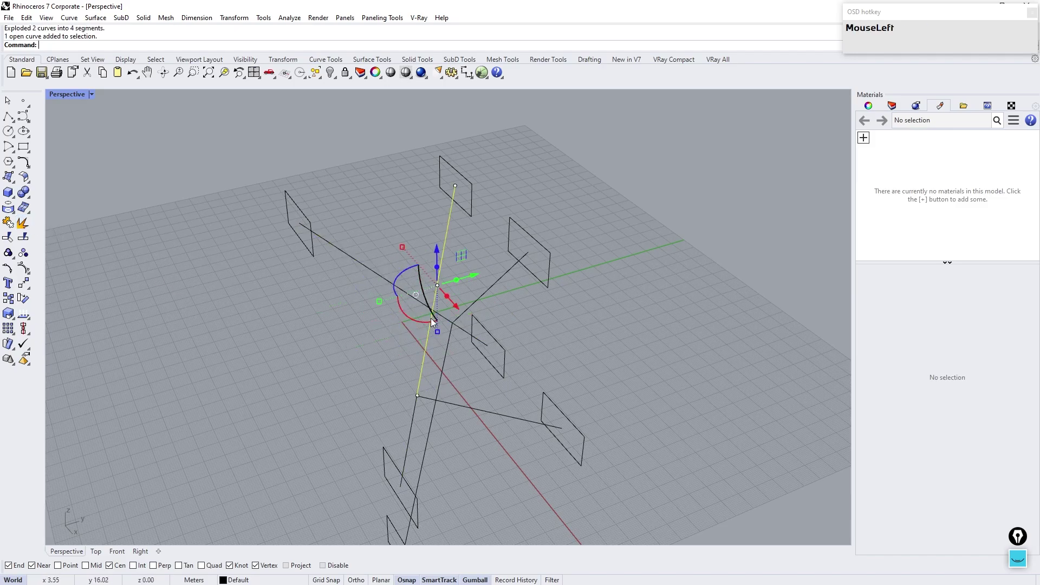
right_click(398, 321)
left_click(398, 391)
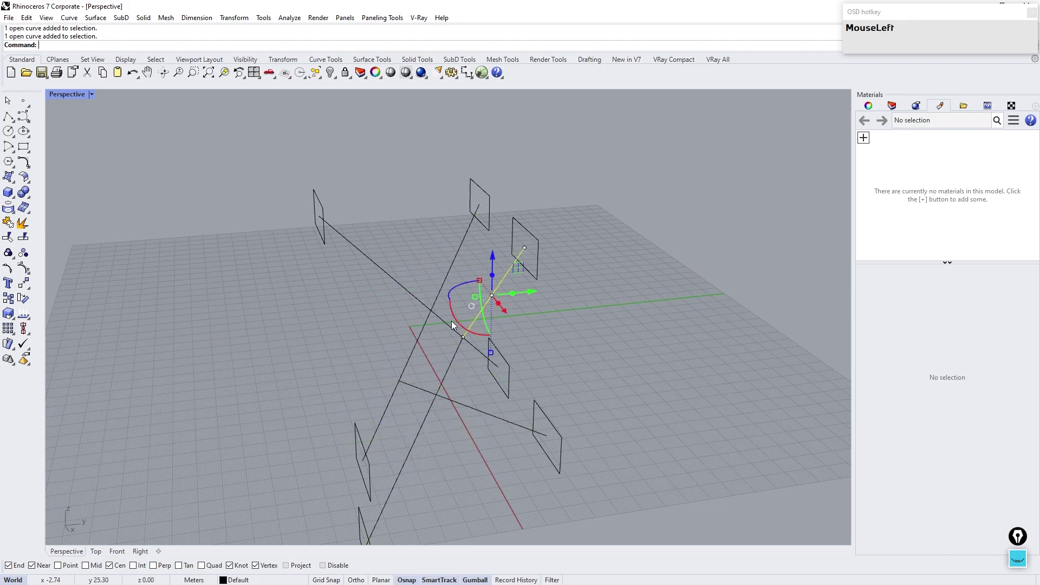
scroll("down", 3)
right_click(412, 244)
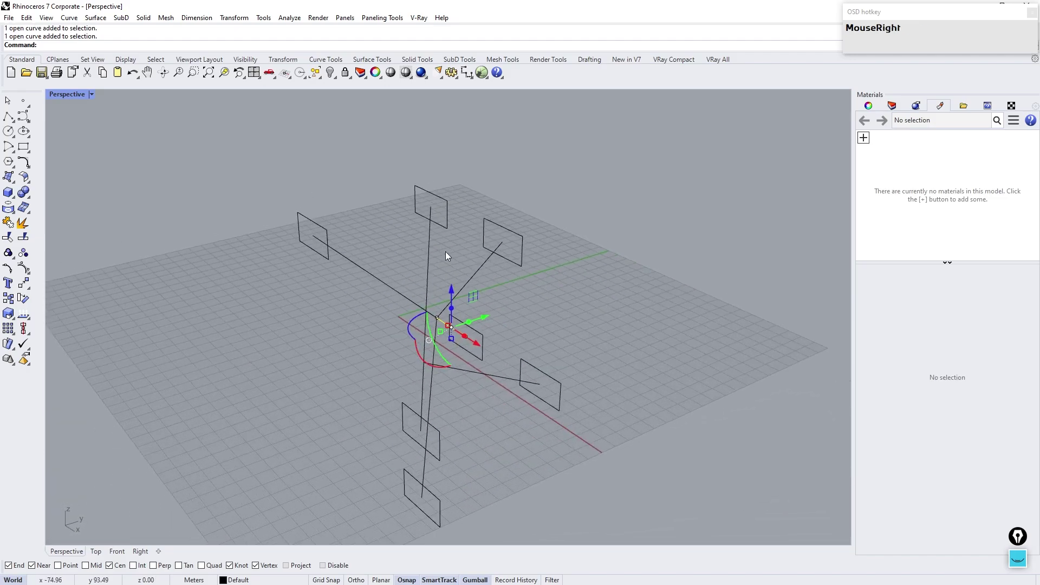
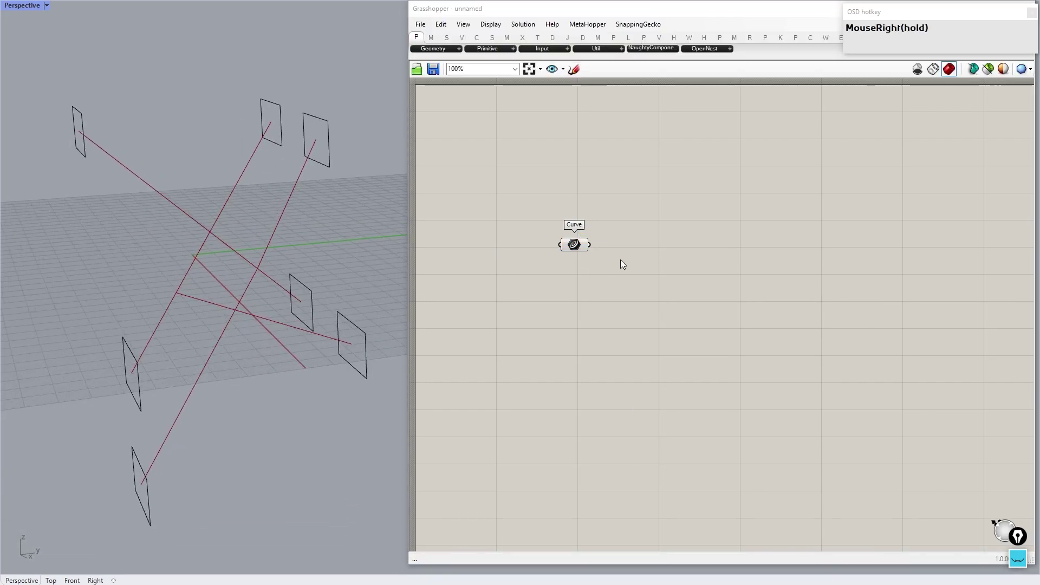
Add a MultiPipe component and feed the strut curves into its Curves input
left_click(668, 250)
type("multipr")
key("Return")
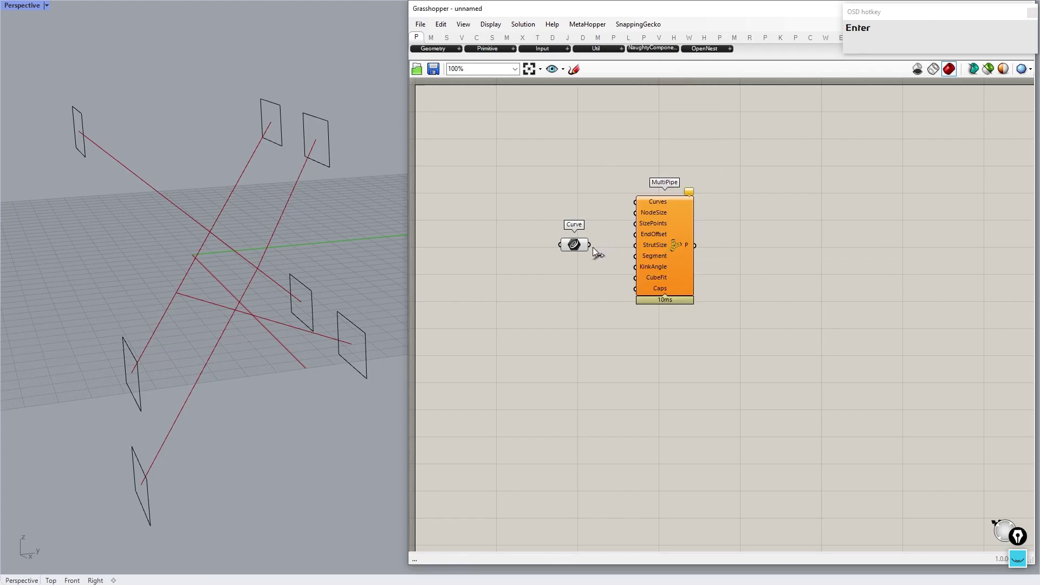
left_click_drag(595, 249, 688, 269)
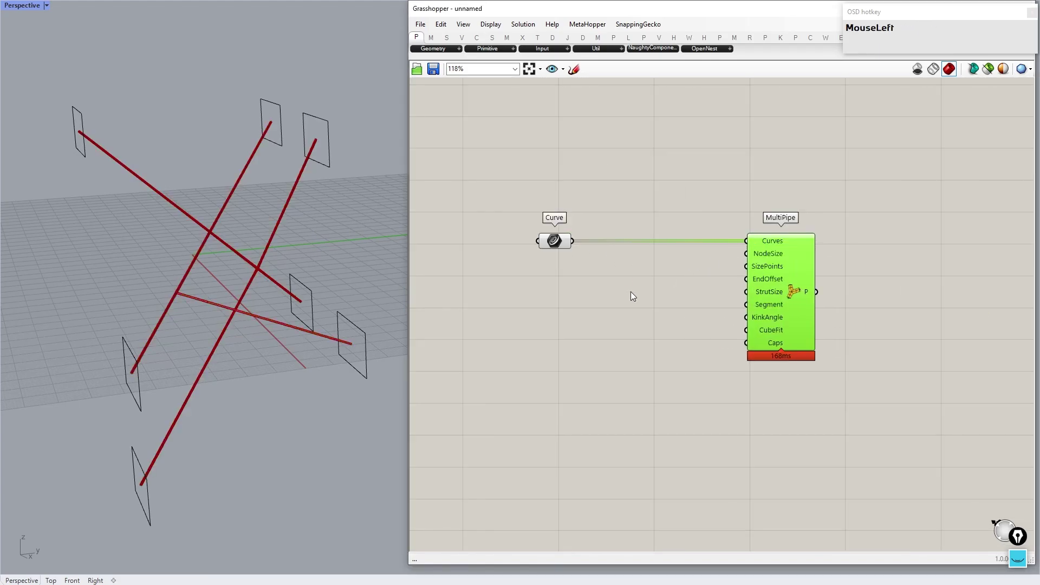
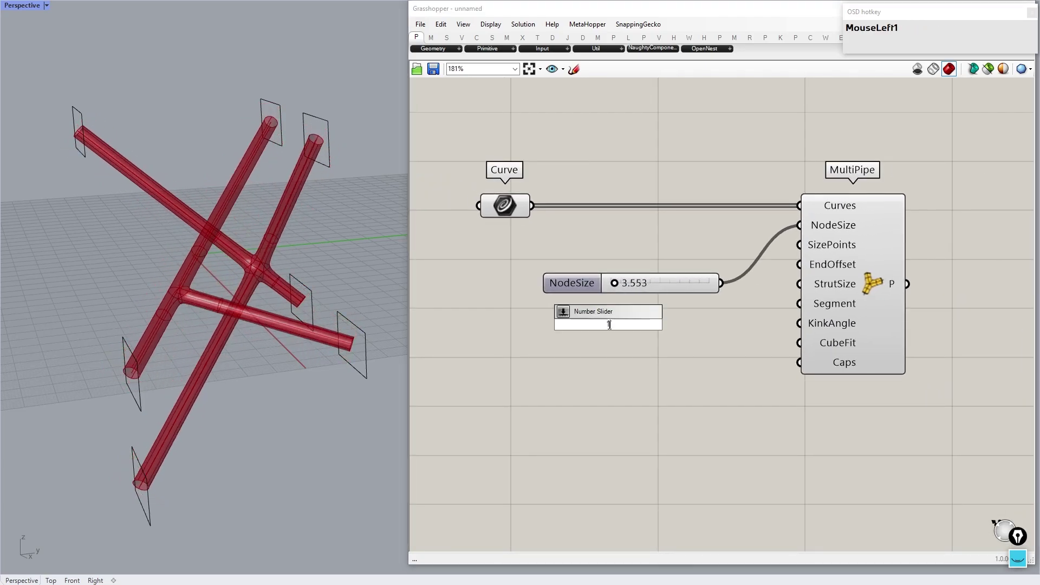
Wire a new slider to MultiPipe's StrutSize (0.189) and raise NodeSize to about 11.2
key("Return")
left_click(698, 328)
right_click(694, 324)
left_click_drag(694, 329, 634, 240)
right_click(636, 239)
right_click(910, 221)
Add a Mesh parameter and connect MultiPipe's output into it
left_click(817, 269)
type("mesh")
left_click_drag(803, 249, 542, 227)
middle_click(668, 286)
left_click(702, 246)
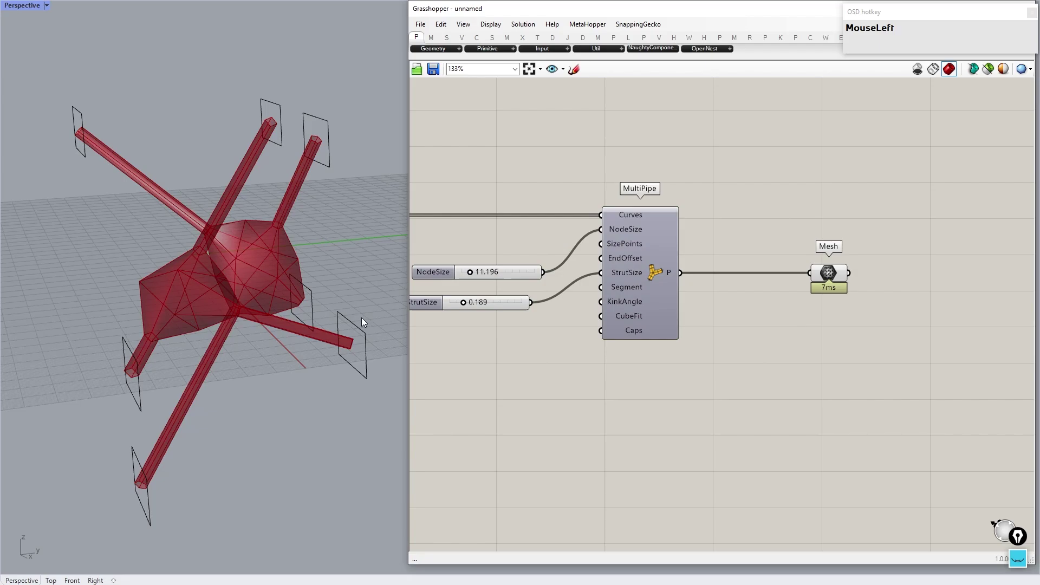
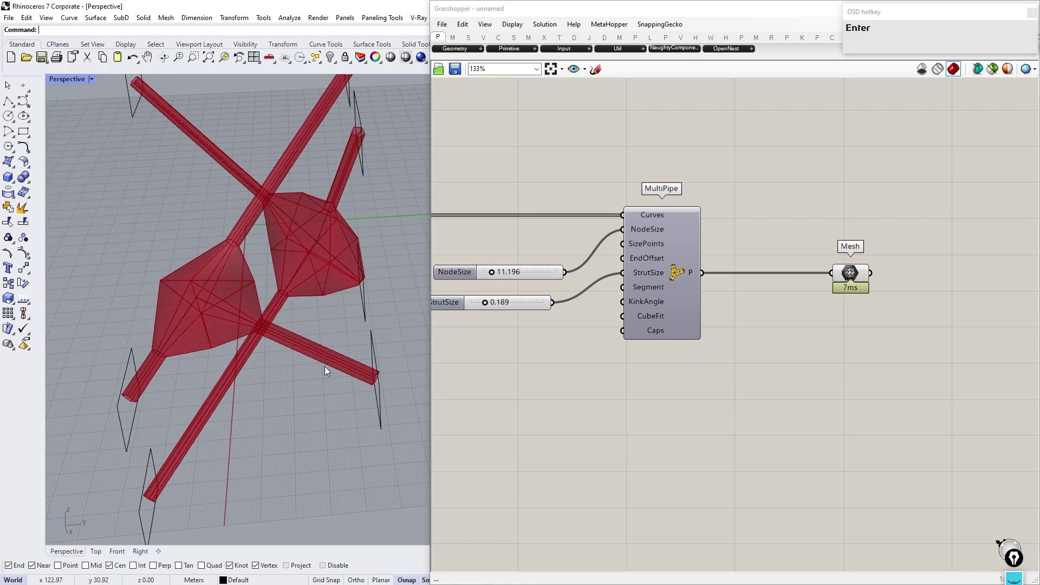
Draw rectangle frames at the first strut tips, zooming the Perspective view to reach them
scroll("up", 3)
right_click(364, 215)
scroll("up", 3)
left_click(266, 292)
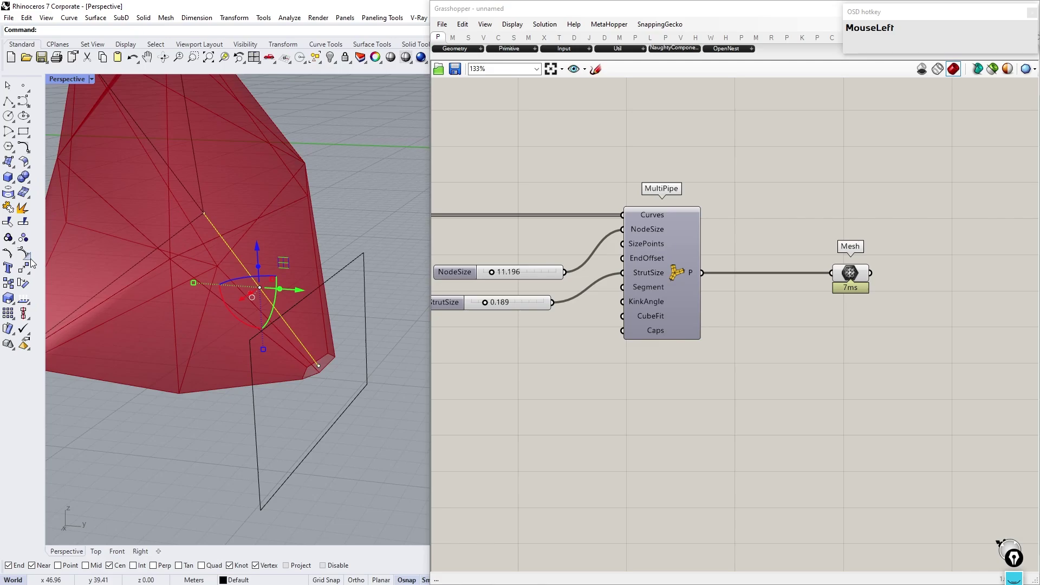
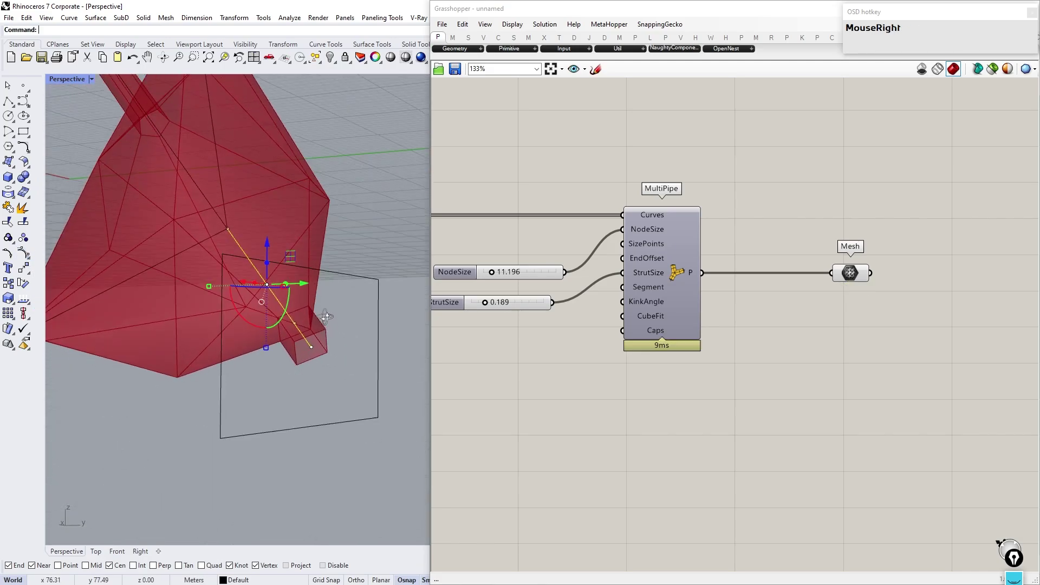
scroll("up", 3)
left_click(341, 414)
right_click(313, 368)
scroll("down", 3)
right_click(243, 197)
scroll("down", 3)
Orbit around and place rectangle frames across the remaining strut ends
scroll("up", 3)
left_click_drag(182, 322, 165, 311)
scroll("down", 3)
scroll("up", 3)
scroll("down", 3)
scroll("up", 3)
right_click(219, 230)
scroll("up", 3)
left_click(328, 277)
right_click(327, 277)
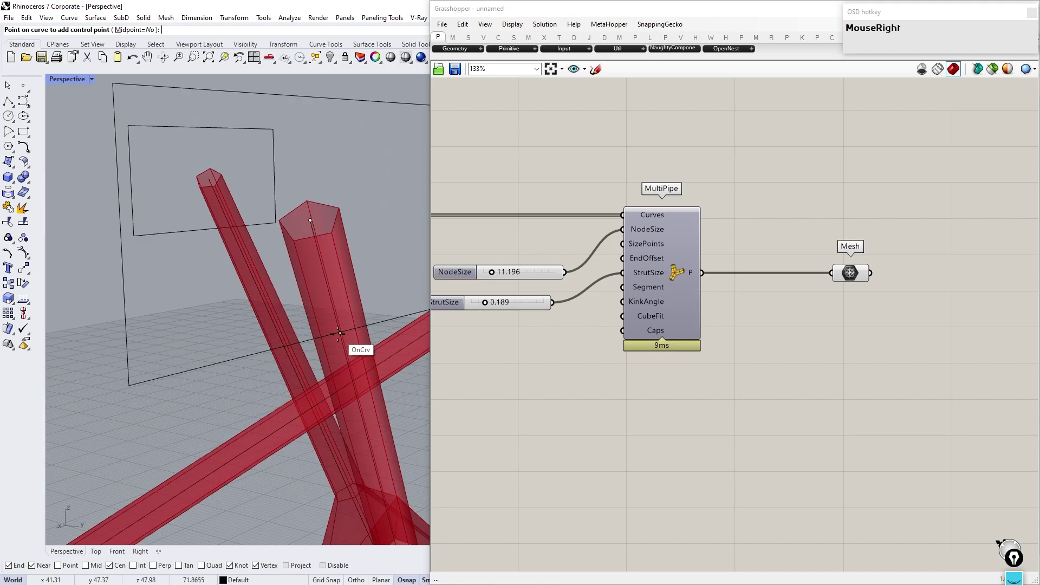
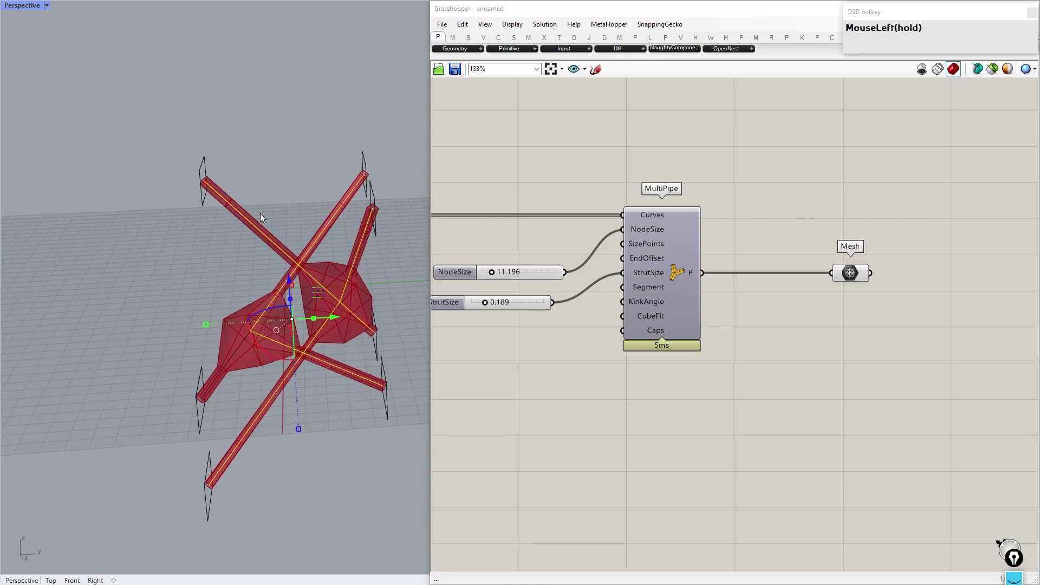
Hide the strut centreline curves in the Rhino viewport
type("hide")
key("Return")
left_click(309, 407)
right_click(232, 302)
right_click(306, 261)
right_click(703, 319)
scroll("down", 3)
right_click(695, 230)
left_click(671, 351)
key("Escape")
Add a Curve parameter and start Set Multiple Curves on it
left_click(669, 351)
type("MouseLeftcurve")
key("Return")
left_click(342, 188)
left_click(375, 159)
left_click(232, 155)
left_click(162, 350)
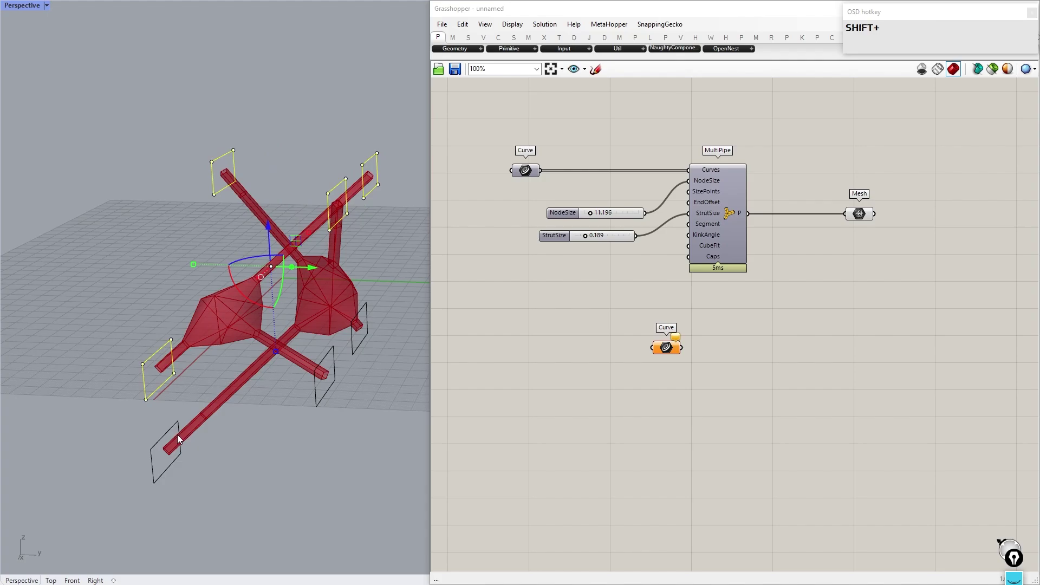
Pick all eight end rectangles into the new Curve parameter
left_click(180, 436)
left_click(339, 355)
double_click(375, 343)
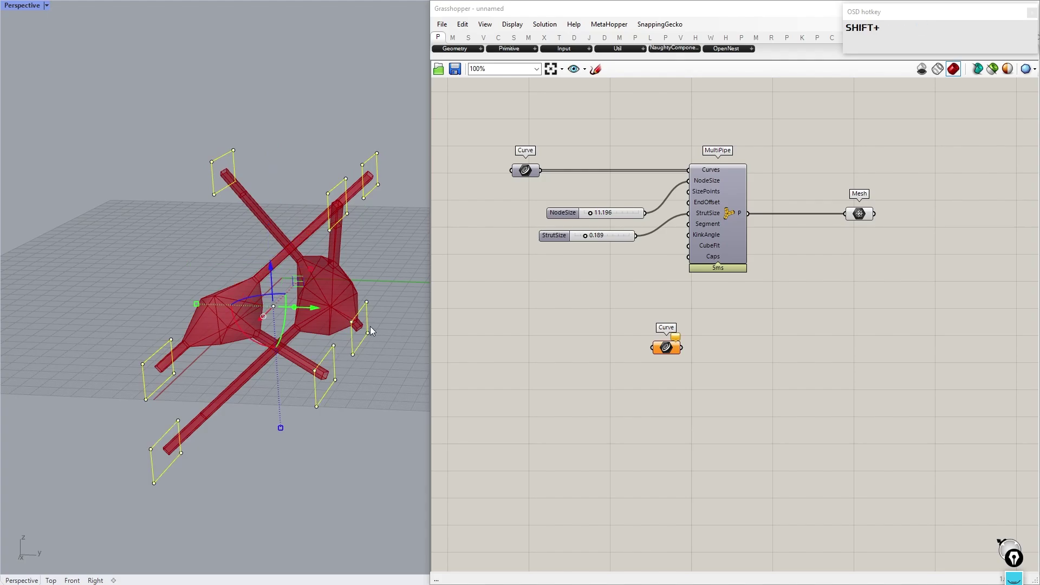
left_click(669, 352)
right_click(669, 352)
left_click(710, 510)
right_click(750, 402)
left_click(393, 463)
key("ctrl+a")
key("ctrl+h")
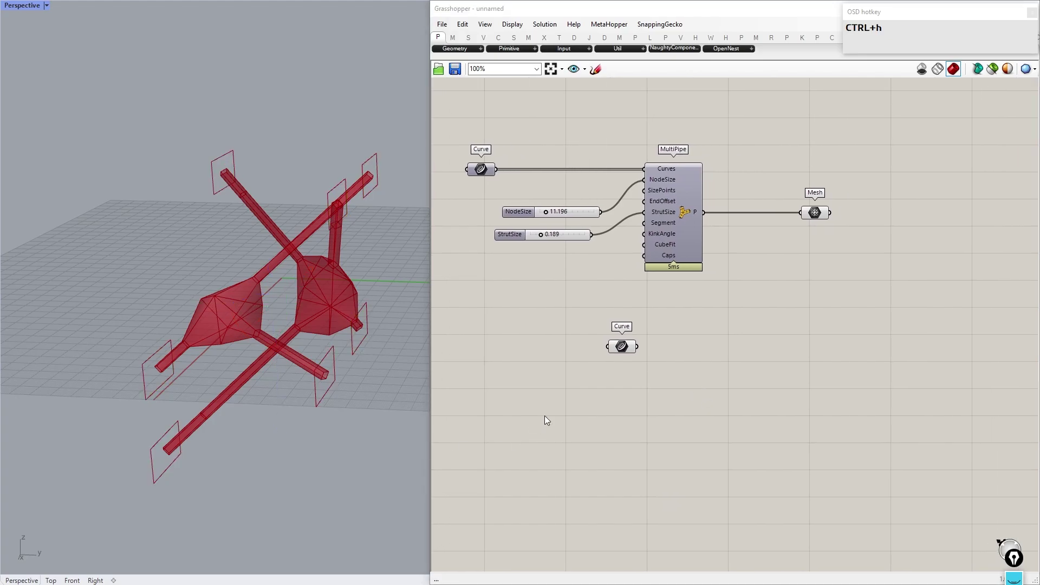
left_click(631, 352)
right_click(805, 332)
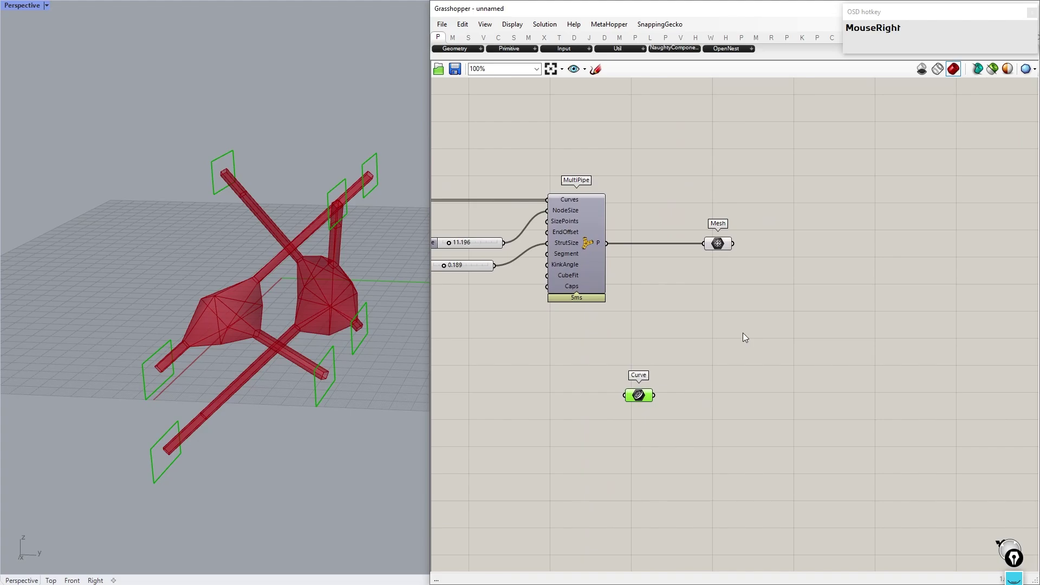
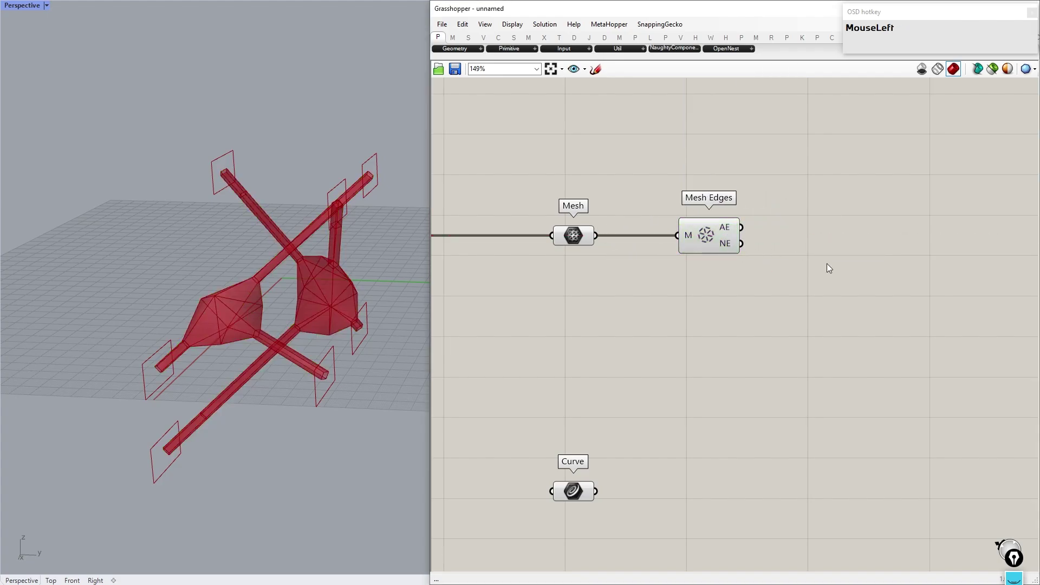
Pass the Mesh Edges naked edges (NE) into a Curve parameter
type("crv")
left_click(809, 240)
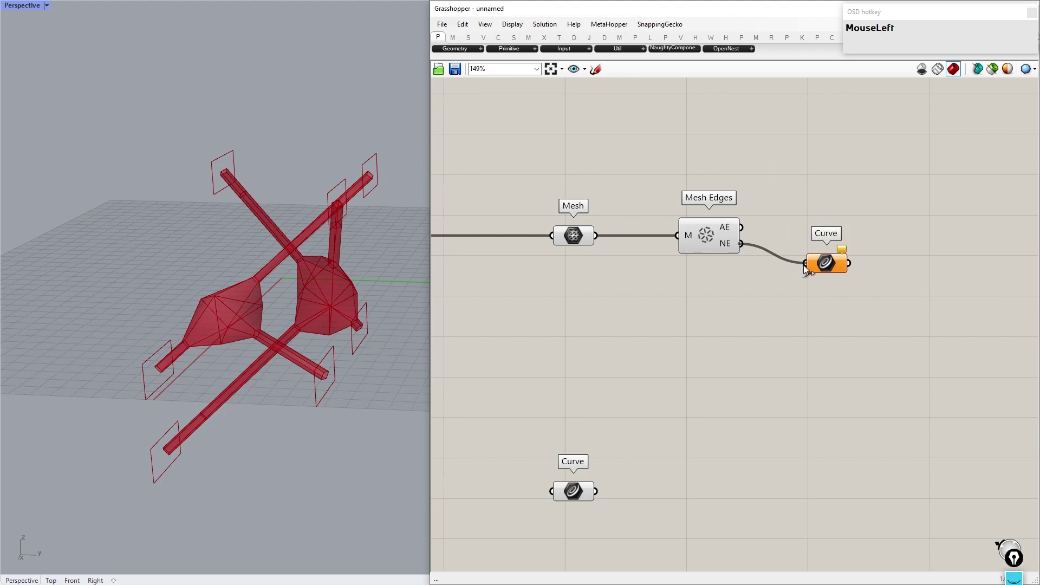
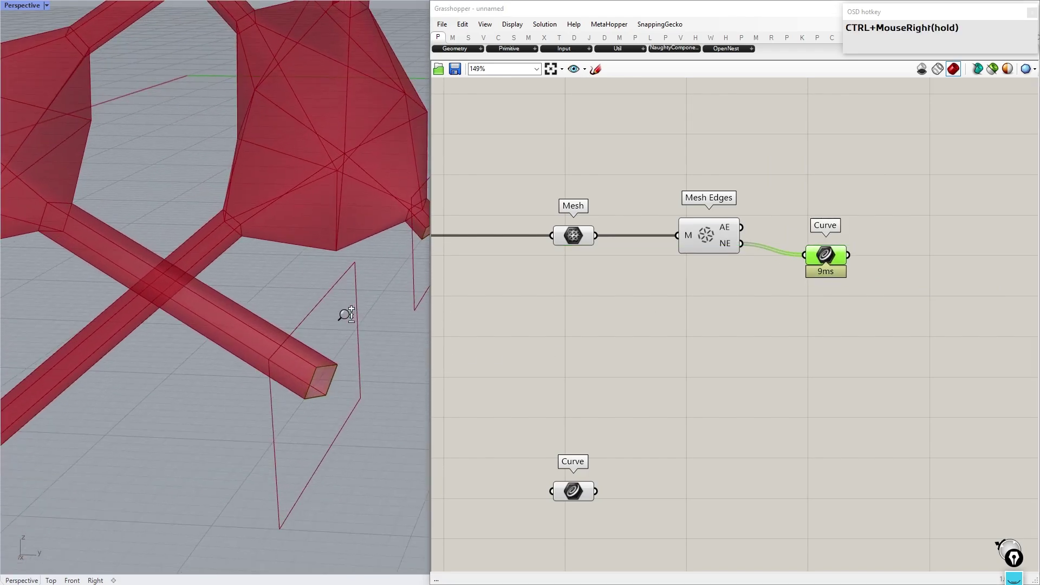
left_click(898, 327)
right_click(857, 335)
Add Join Curves after the edge curves and turn off the pipe mesh preview
left_click(822, 261)
type("join_crv")
left_click(944, 254)
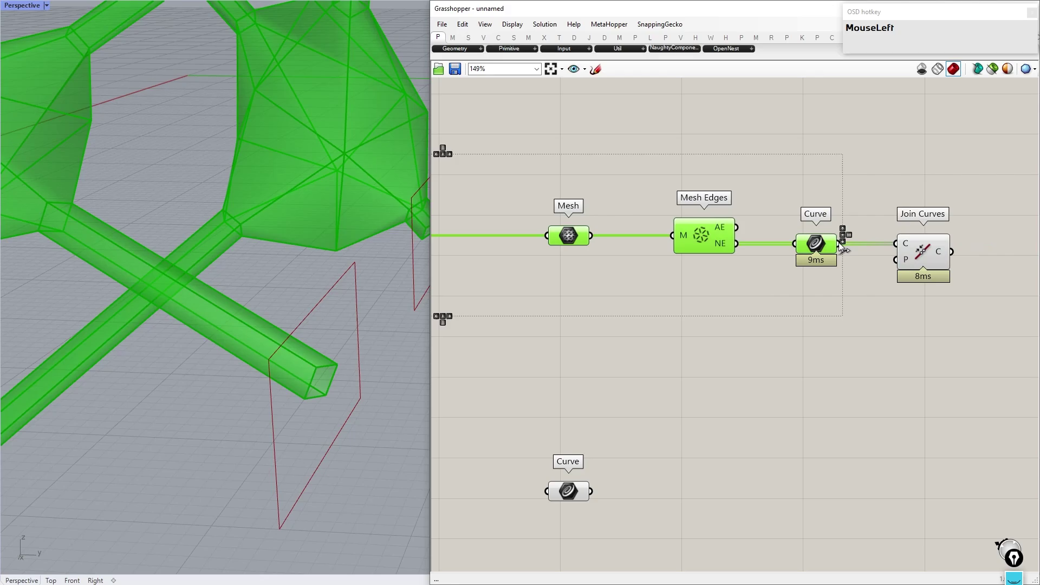
middle_click(851, 252)
left_click(883, 215)
scroll("down", 3)
right_click(272, 385)
left_click(625, 368)
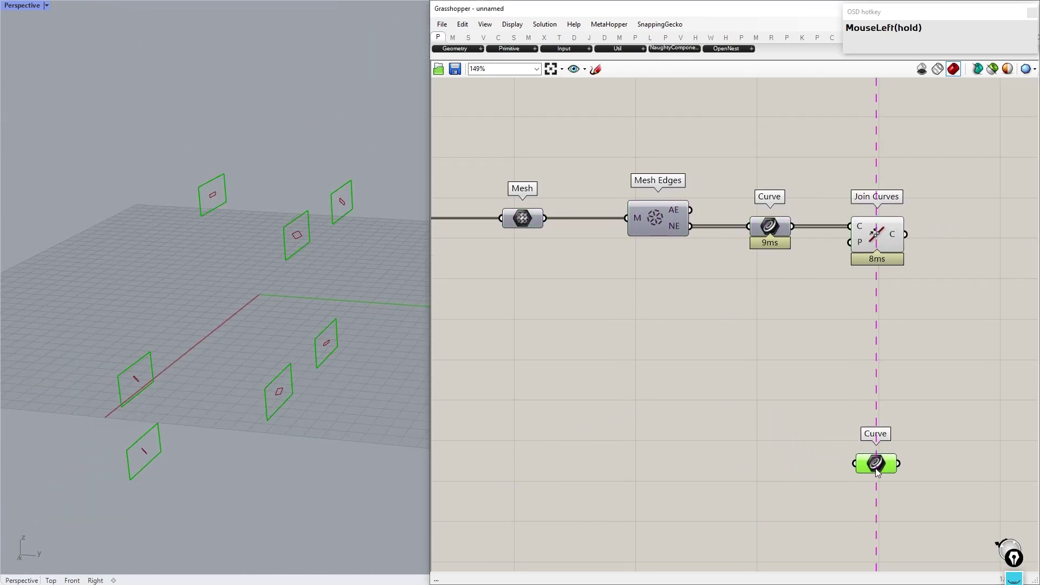
Add Area with Point List numbering for the edge loops, then copy the setup for the end rectangles
right_click(964, 343)
left_click(753, 350)
type("area")
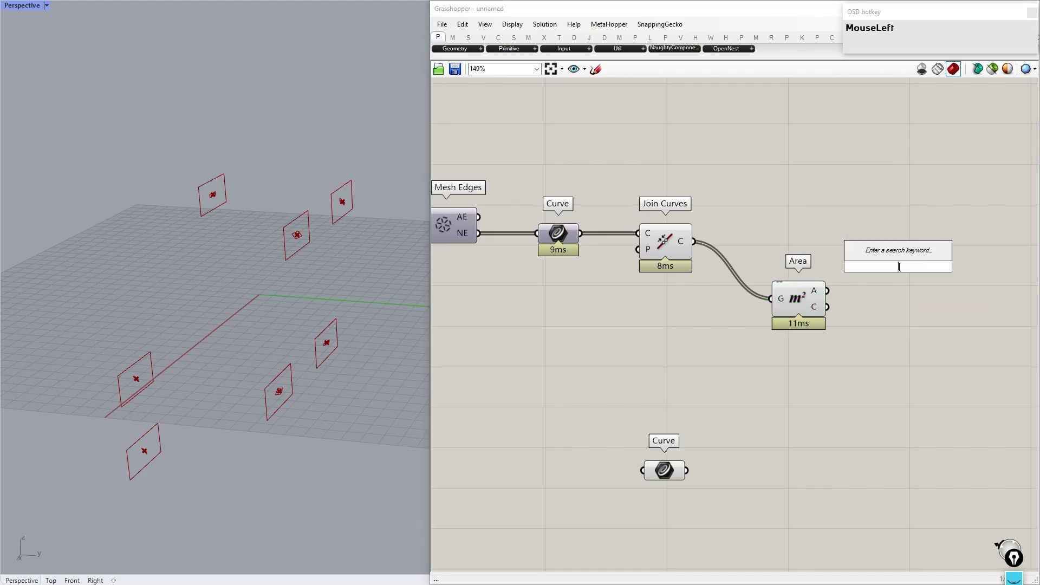
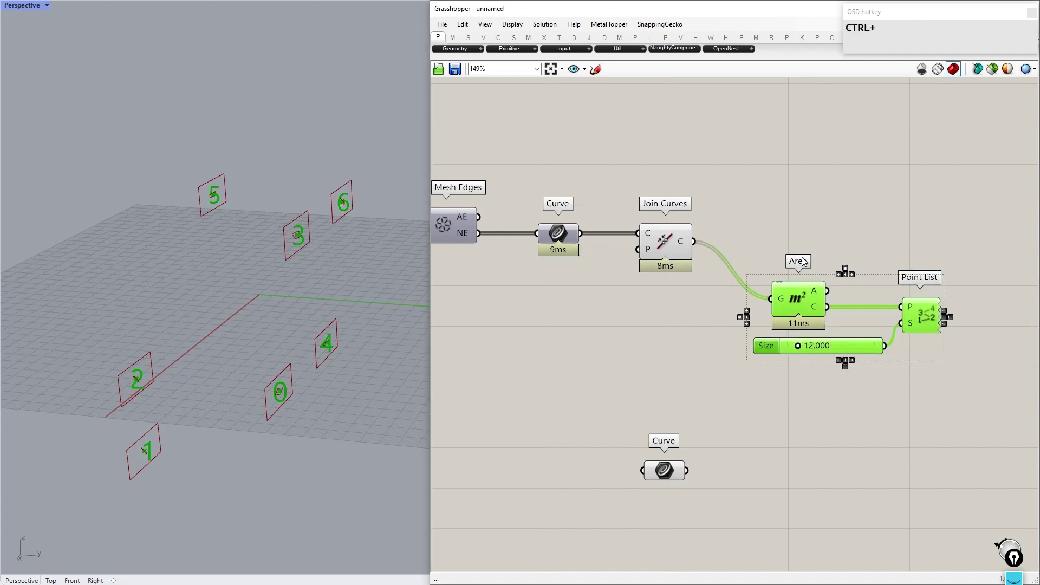
key("ctrl+c")
key("ctrl+v")
left_click_drag(804, 315, 768, 410)
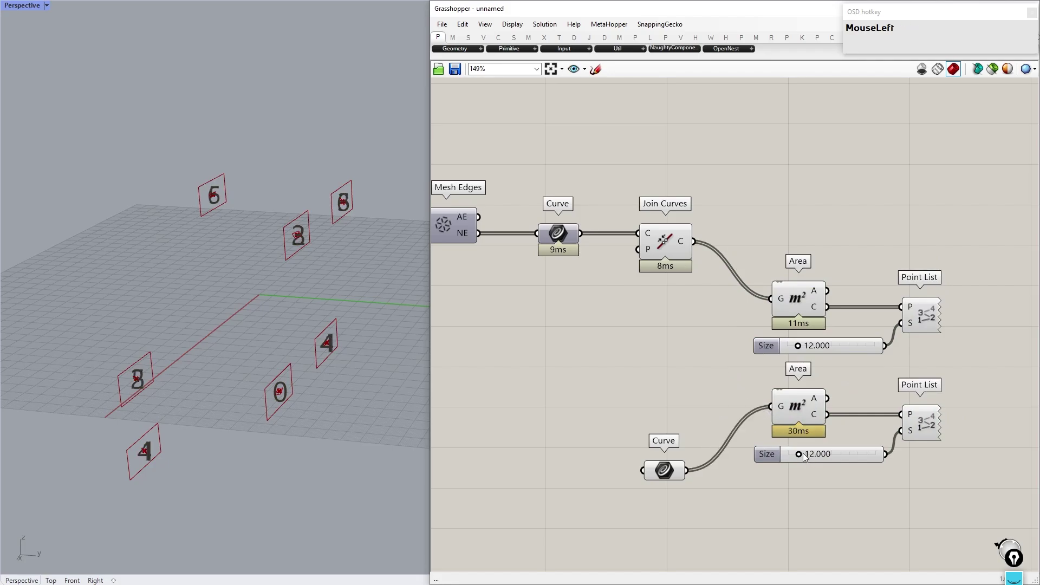
right_click(806, 468)
left_click_drag(801, 456, 805, 509)
Orbit the viewport to check the numbered centroids
right_click(332, 355)
scroll("up", 3)
scroll("down", 3)
right_click(271, 192)
scroll("down", 3)
scroll("up", 3)
right_click(119, 120)
scroll("down", 3)
scroll("up", 3)
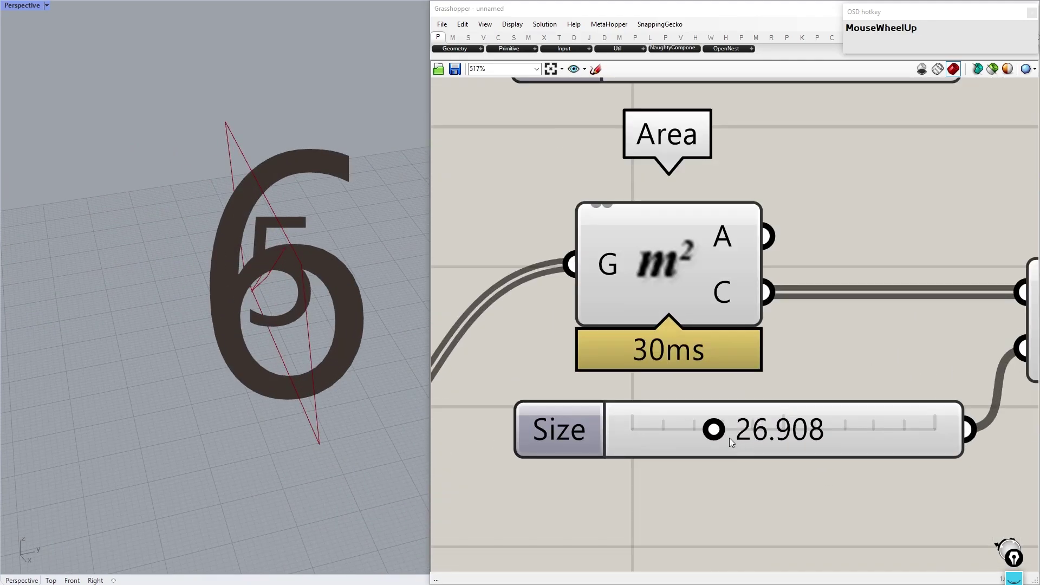
Shrink the rectangle label Size slider and review the numbering in the viewport
left_click_drag(717, 436, 193, 365)
scroll("down", 3)
right_click(272, 390)
scroll("down", 3)
scroll("up", 3)
right_click(231, 376)
scroll("down", 3)
scroll("up", 3)
left_click(887, 442)
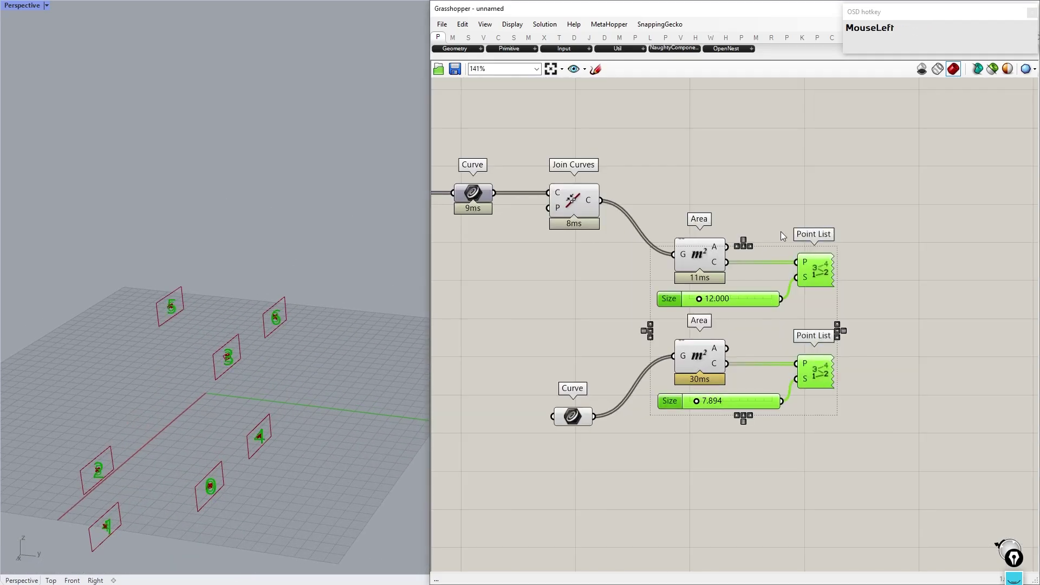
right_click(805, 258)
left_click(668, 312)
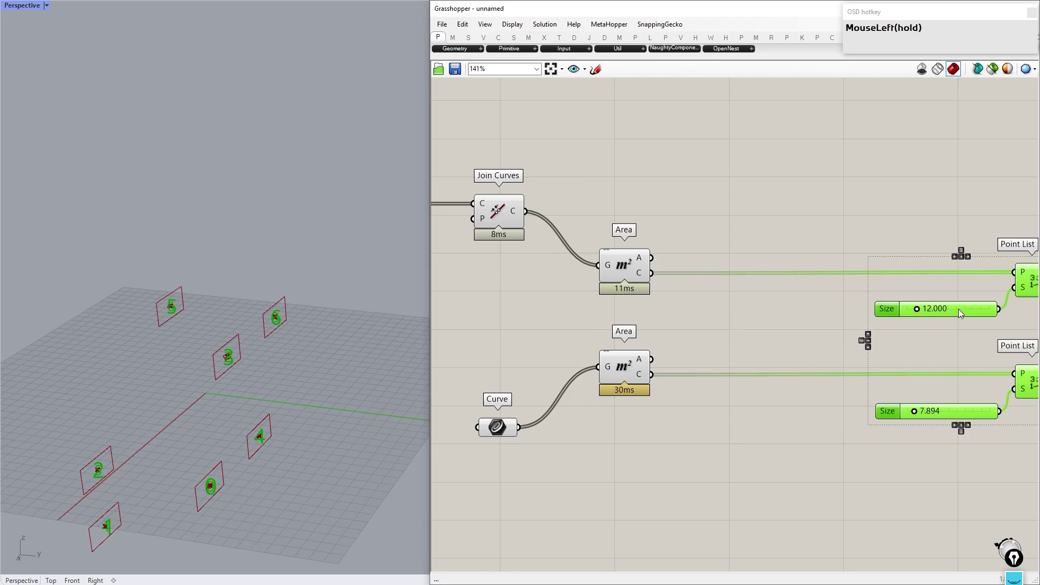
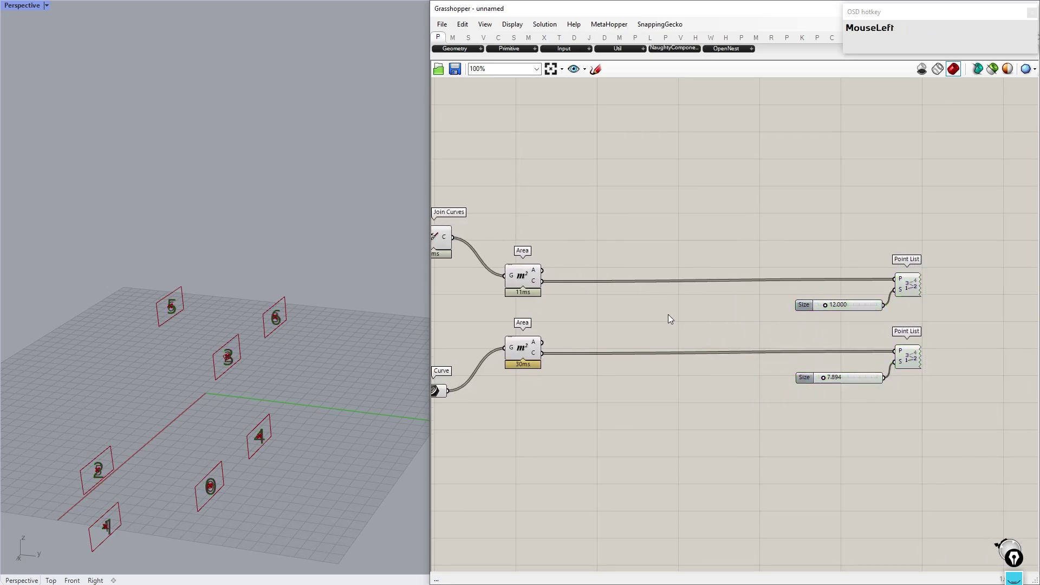
Find each loop centroid's nearest rectangle with Closest Point and select it via List Item
type("closest_point")
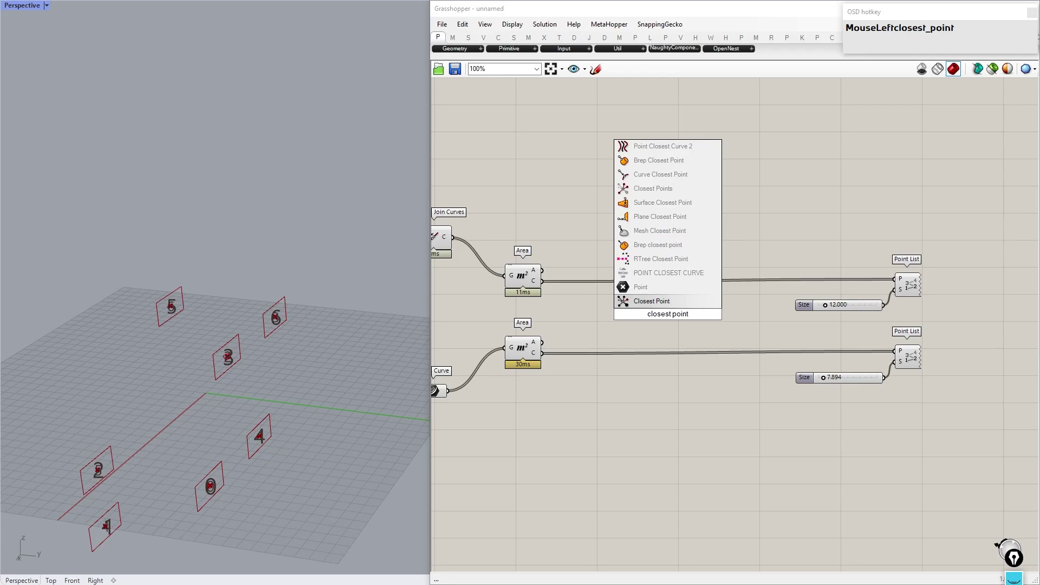
key("Return")
left_click_drag(671, 317, 691, 389)
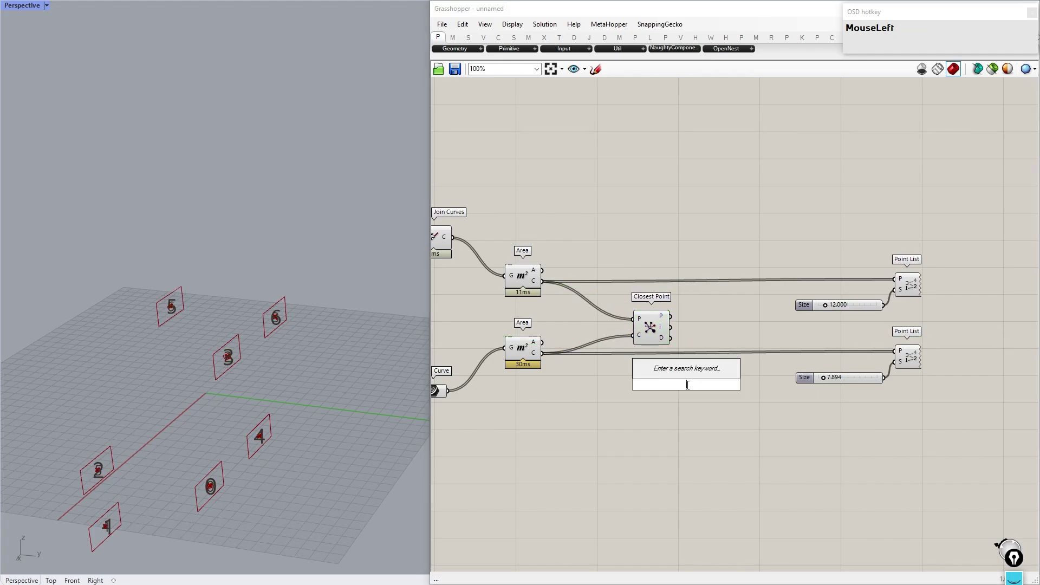
type("list_item")
key("Return")
left_click(690, 389)
key("ctrl+z")
left_click_drag(621, 423, 754, 411)
Check the matched rectangles against the strut-end loops in the Rhino viewport
middle_click(620, 355)
left_click(653, 319)
right_click(210, 504)
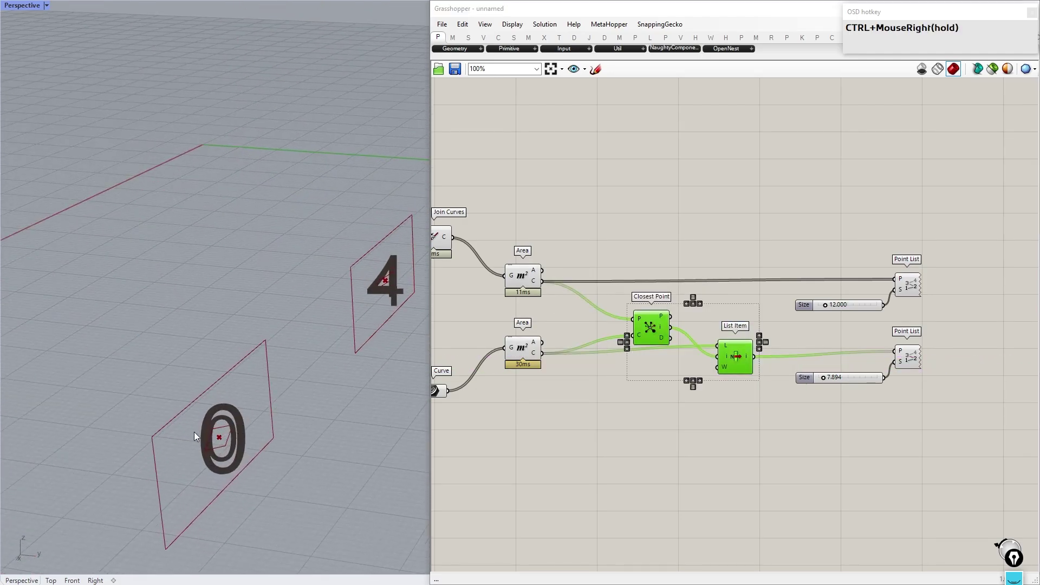
right_click(339, 289)
scroll("up", 3)
left_click(855, 398)
scroll("up", 3)
left_click_drag(683, 375, 344, 436)
scroll("down", 3)
scroll("up", 3)
scroll("down", 3)
right_click(168, 442)
scroll("down", 3)
Delete a stray component and rewire the reordered rectangles on the canvas
right_click(703, 292)
left_click(866, 412)
right_click(691, 245)
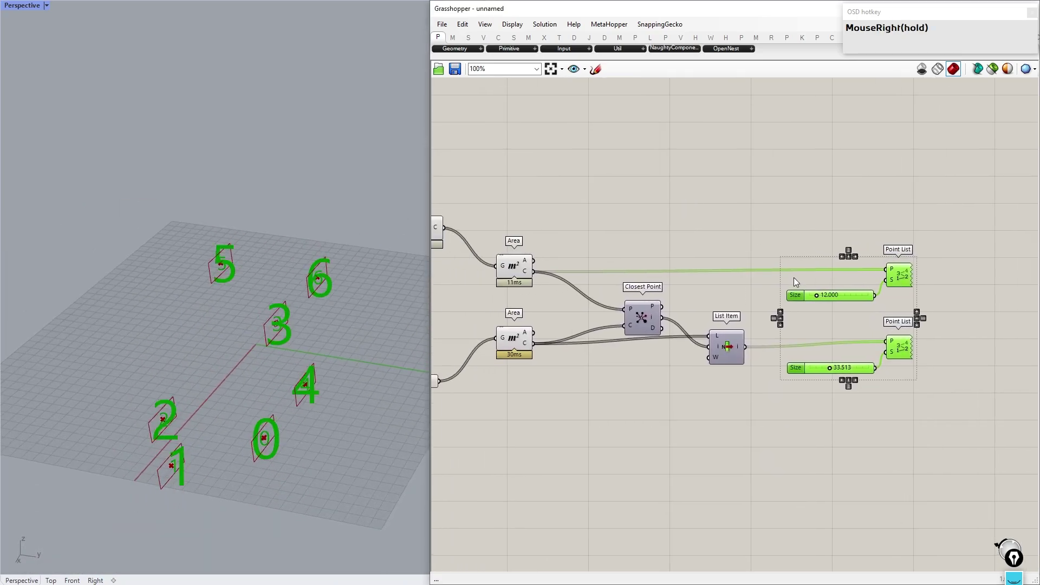
key("Delete")
left_click(733, 349)
right_click(700, 350)
left_click_drag(546, 350, 878, 308)
right_click(913, 280)
Merge the edge loops and matched rectangles into one list and inspect it with a Param Viewer
left_click(899, 256)
type("merge")
key("Return")
left_click_drag(537, 196, 658, 233)
middle_click(659, 233)
left_click(690, 200)
right_click(910, 225)
left_click(839, 214)
key("Return")
left_click(748, 234)
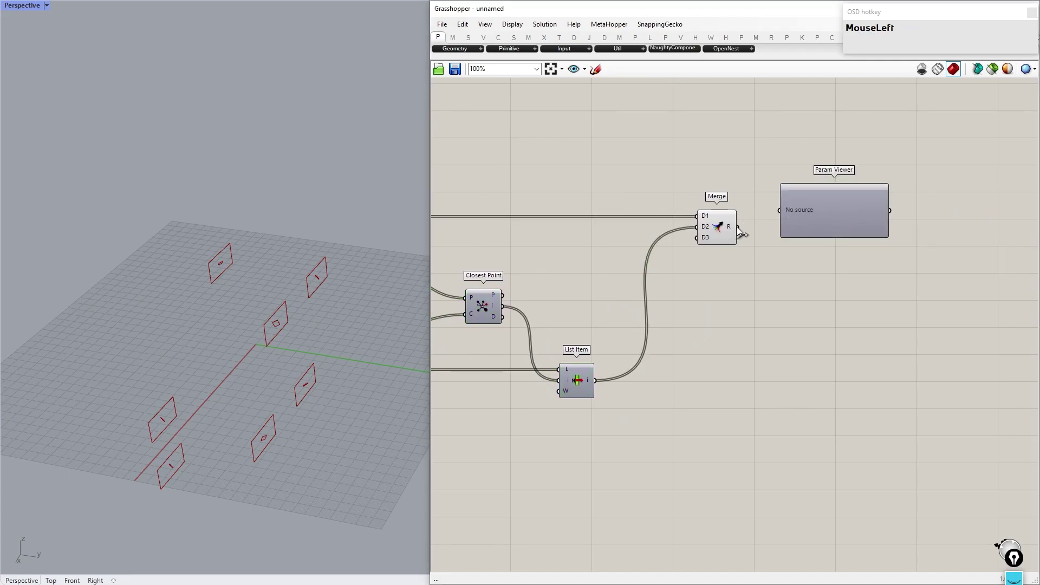
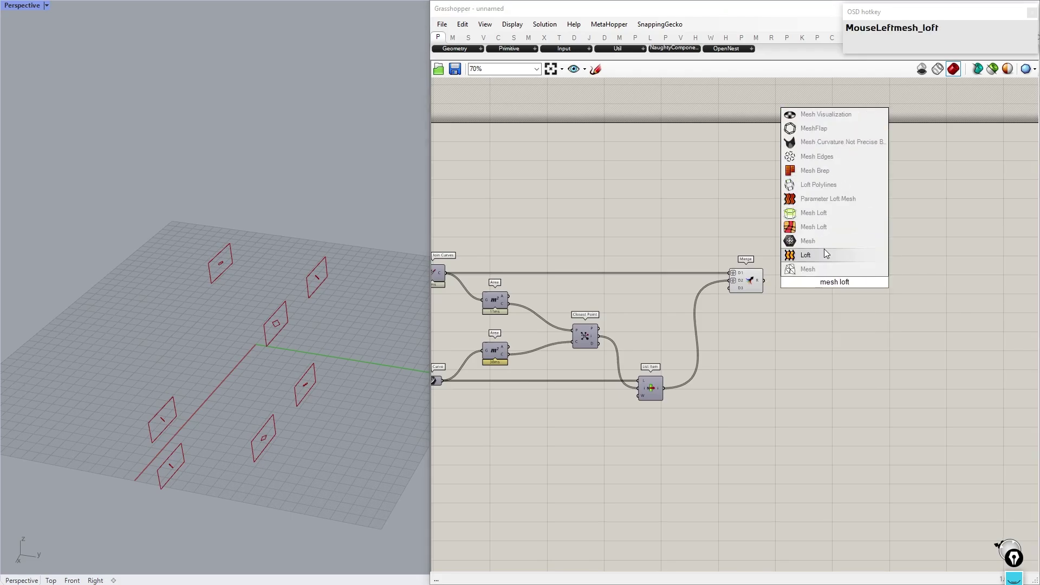
Add a Mesh Loft component fed by the merged loop-and-rectangle pairs
left_click(825, 234)
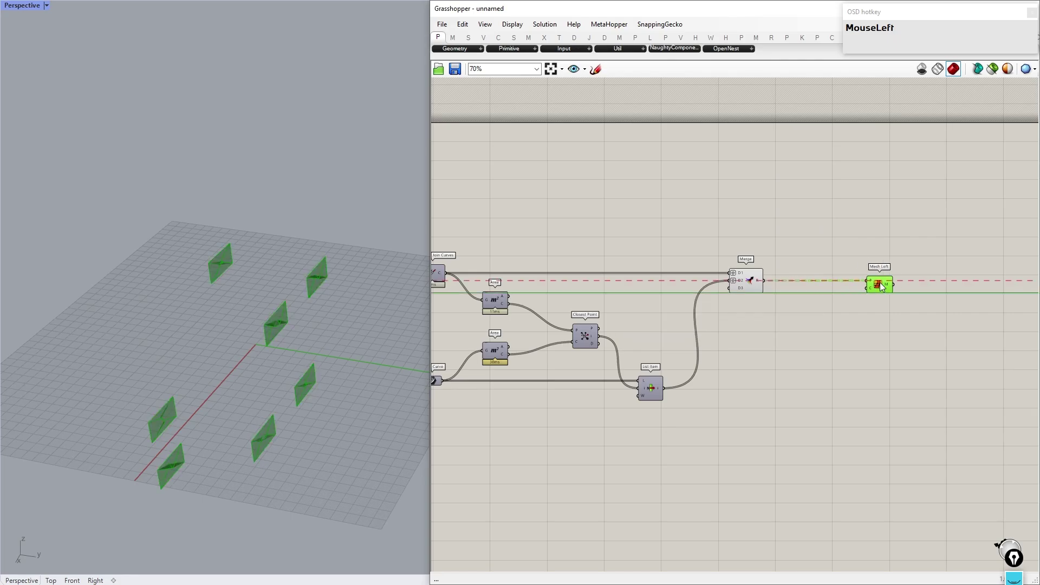
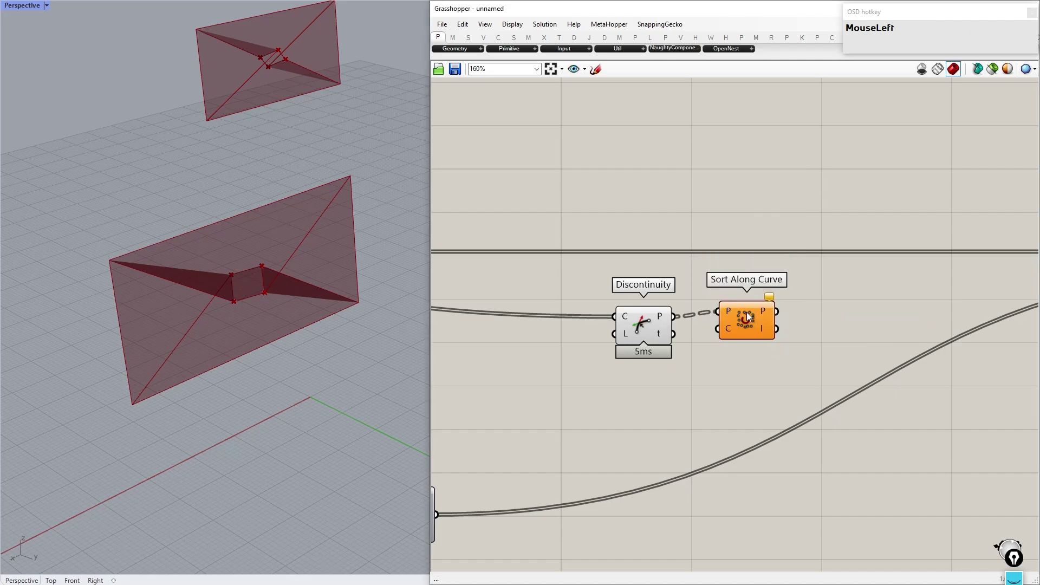
Add a Relay on the incoming wire and compare the circle and point data structures with Param Viewers
scroll("down", 3)
scroll("up", 3)
left_click(667, 321)
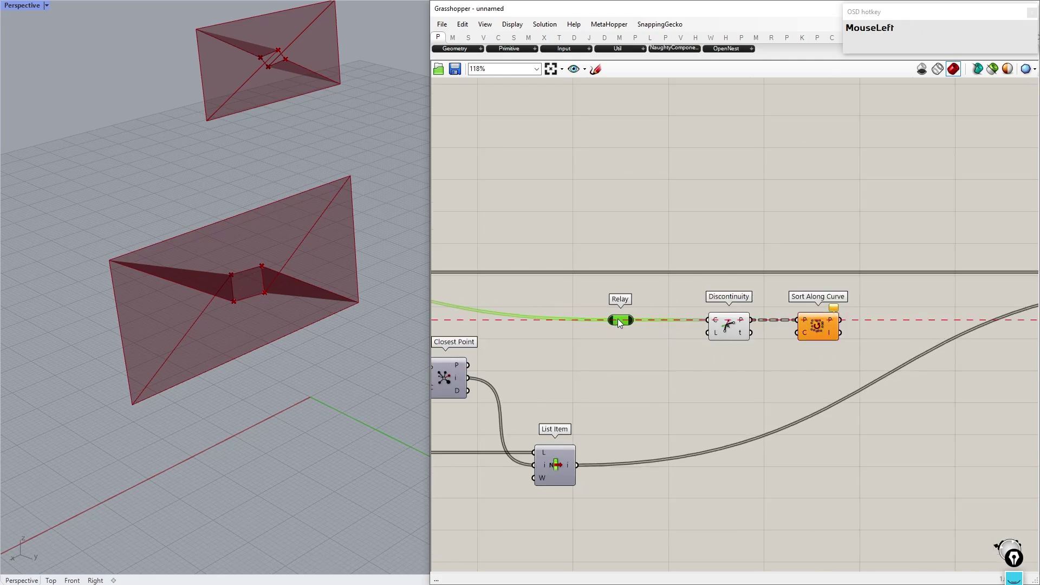
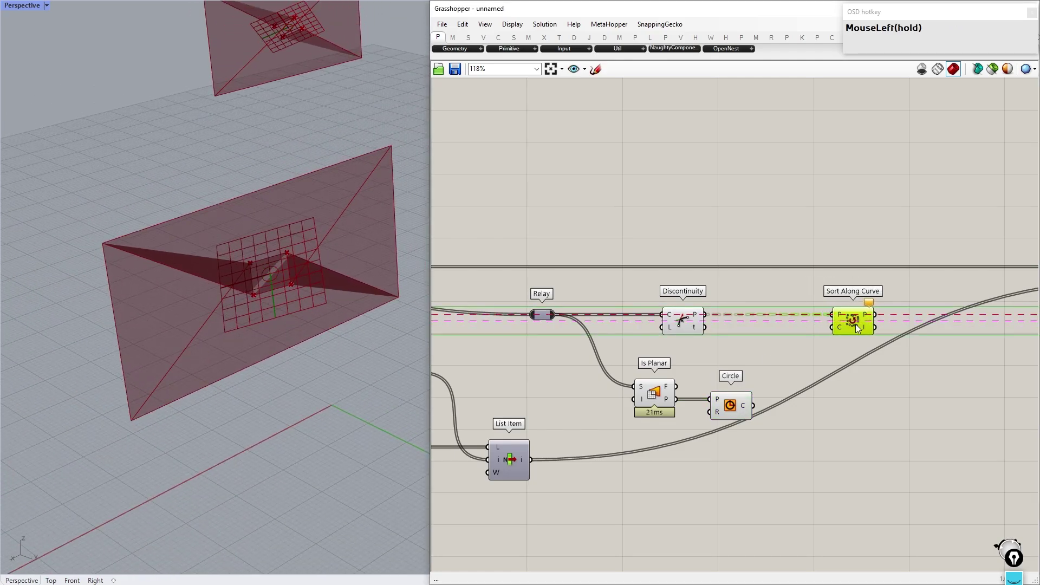
key("Return")
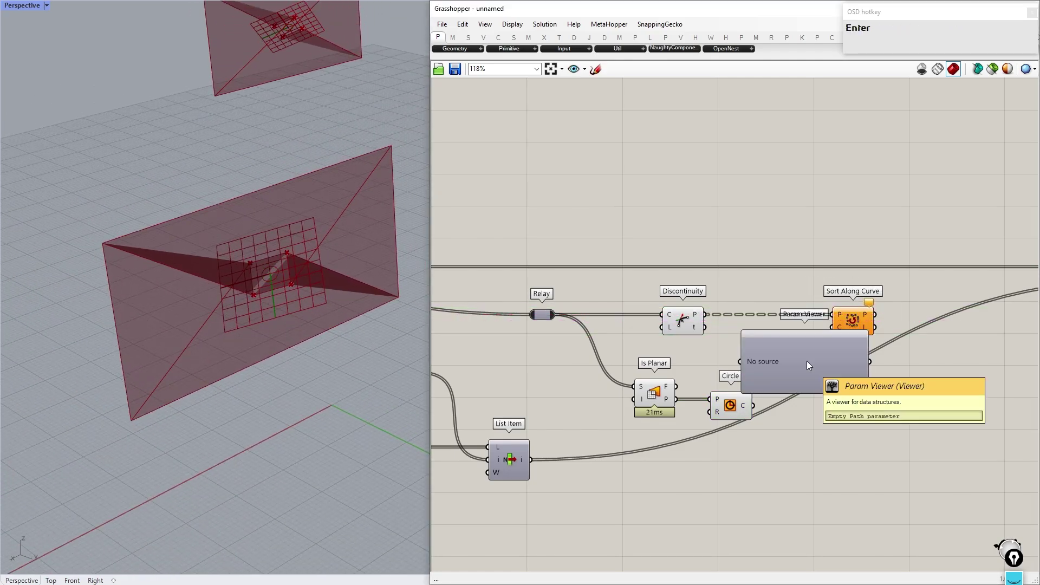
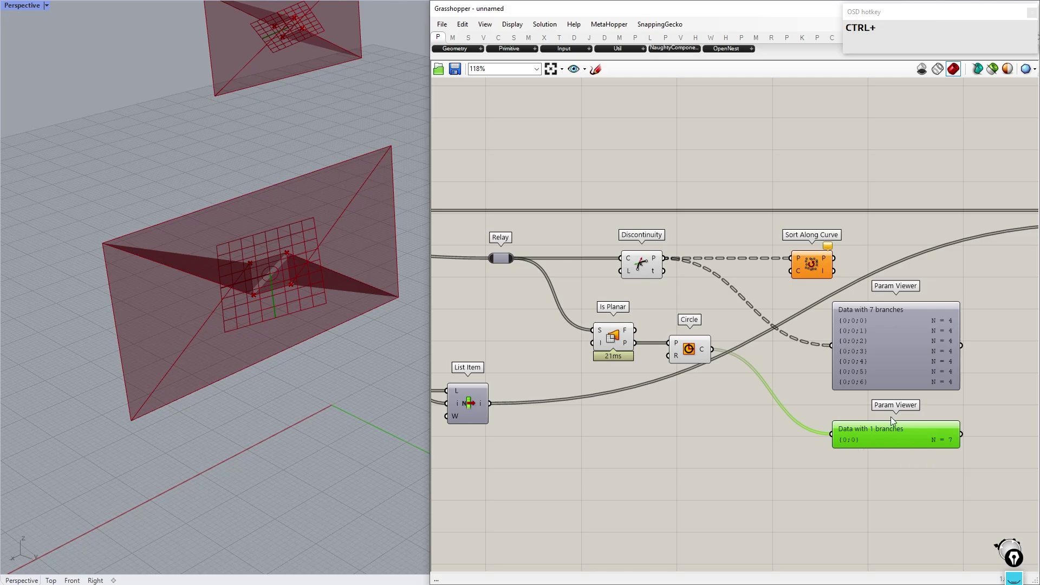
right_click(931, 420)
left_click_drag(810, 469, 970, 241)
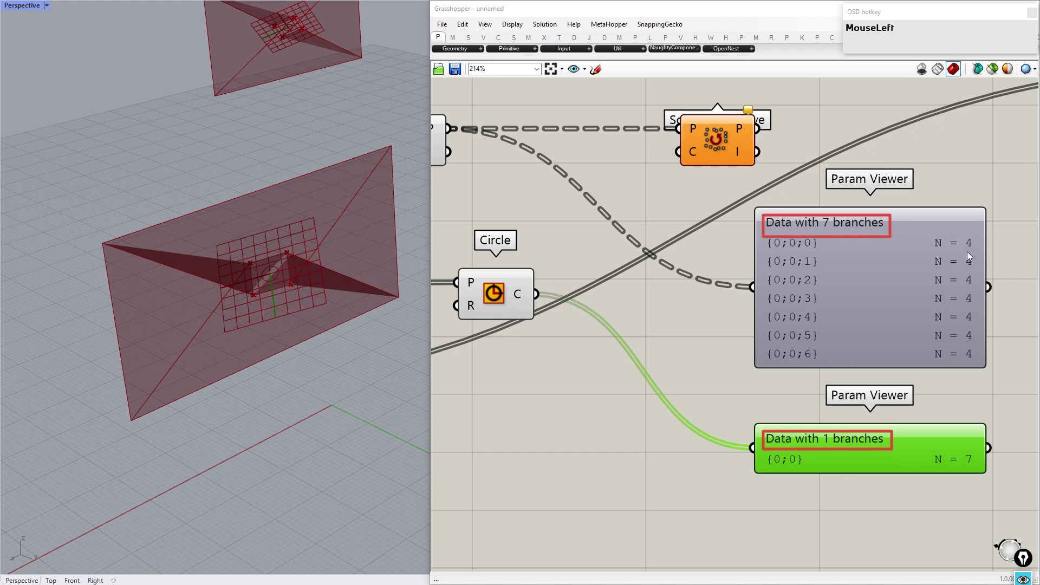
key("ctrl+shift+7")
Graft the Circle output so its seven circles sit in seven separate branches
right_click(522, 292)
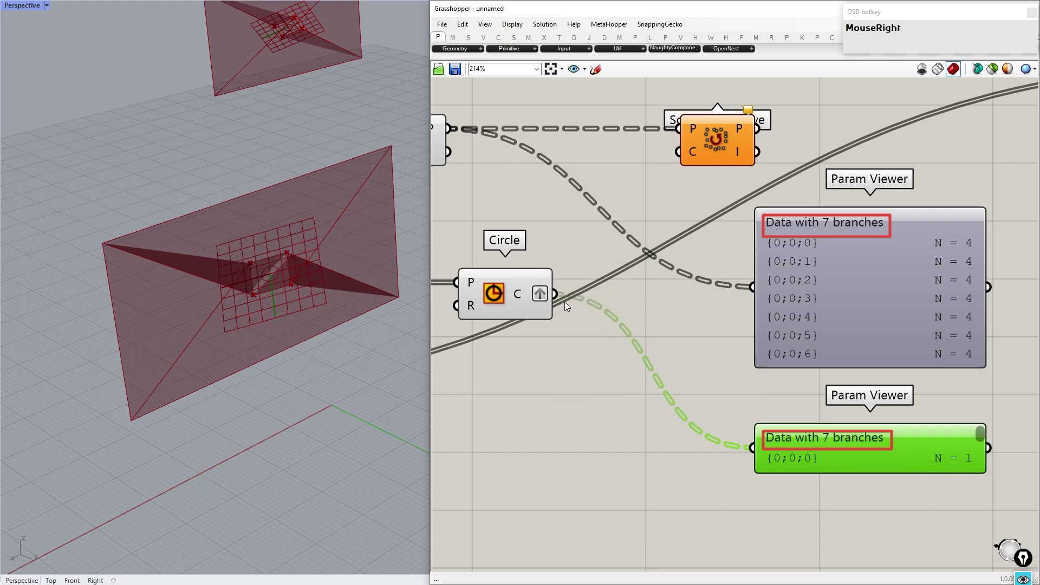
left_click(564, 302)
key("ctrl+shift+p")
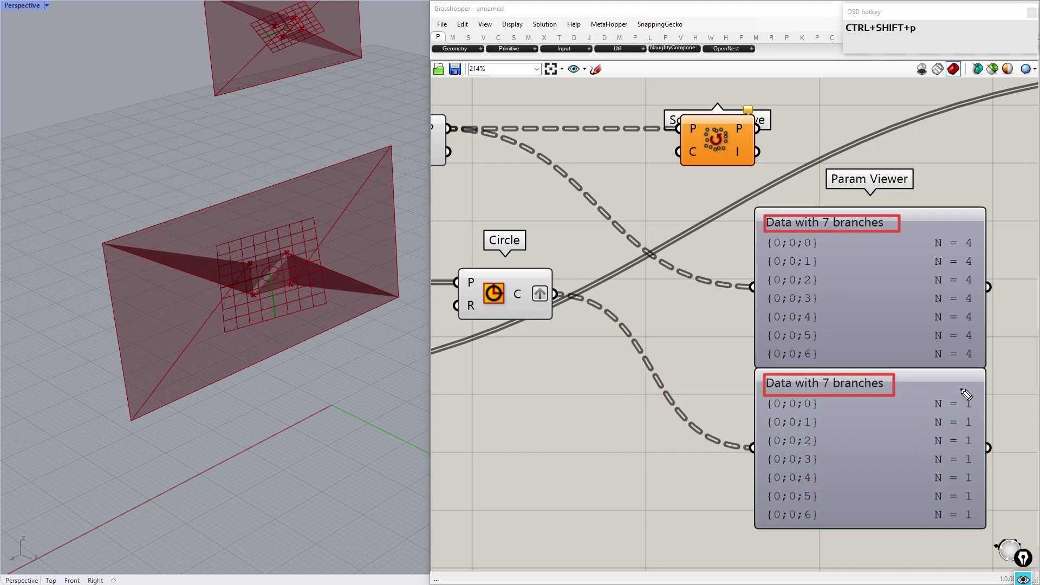
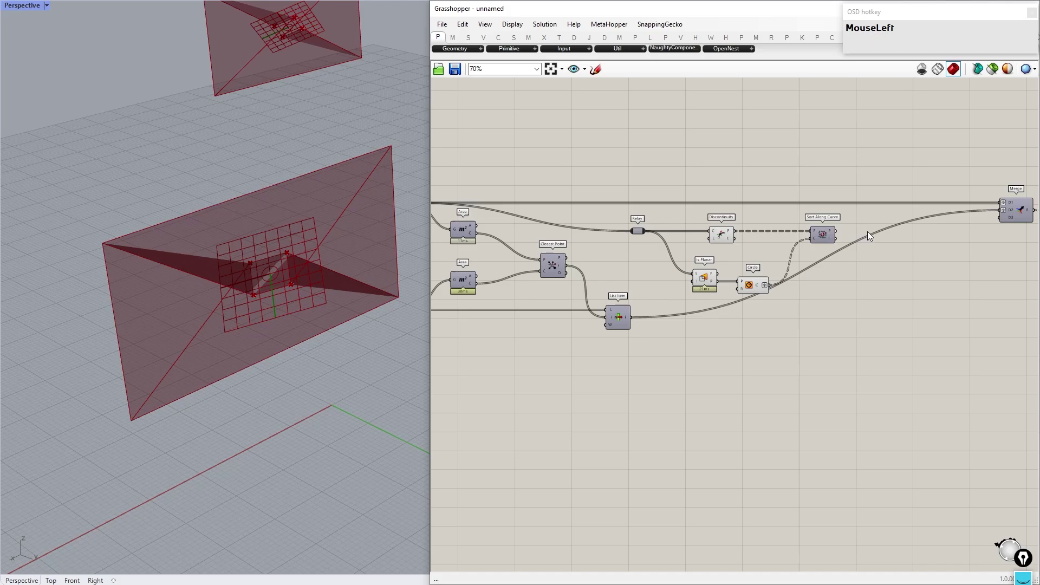
Add two PolyLine components, one after each Sort Along Curve, fed by the sorted points
type("poyle")
left_click_drag(847, 218, 724, 210)
left_click(921, 233)
left_click(776, 216)
key("ctrl+c")
key("ctrl+v")
left_click_drag(728, 219, 1004, 213)
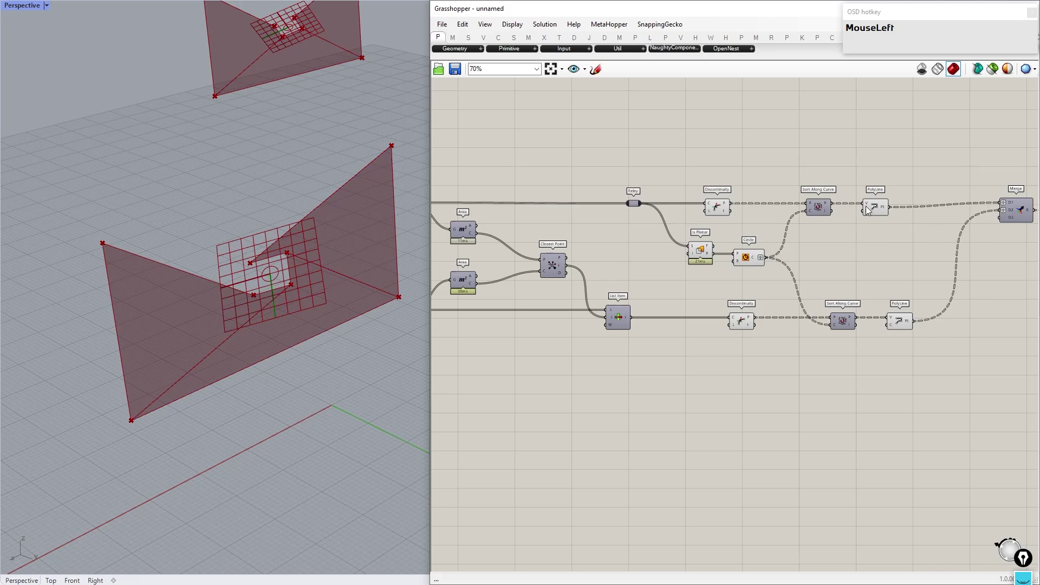
Set both PolyLine C inputs to True so the plate outlines close, and view all plates
right_click(909, 209)
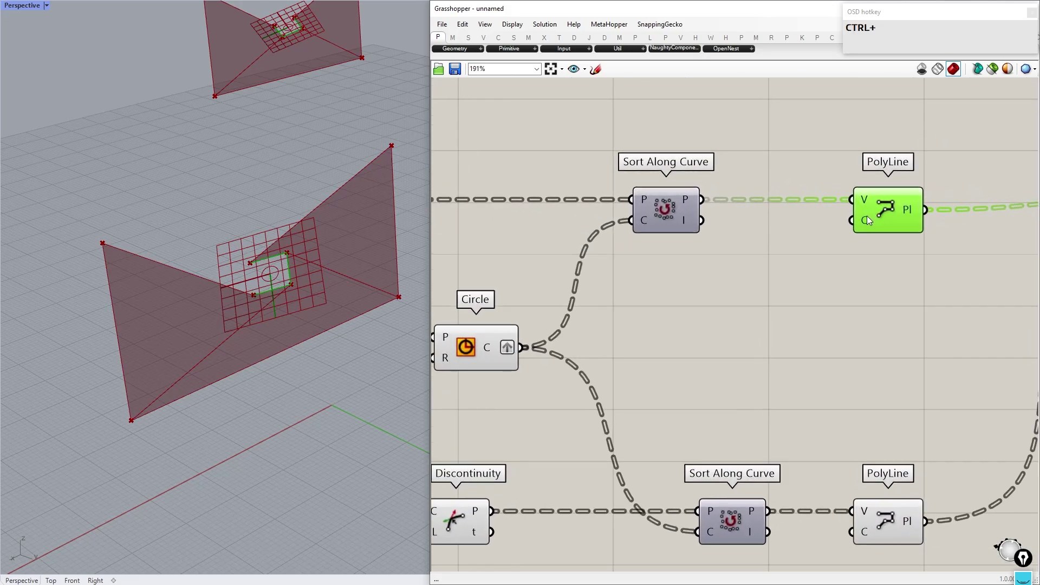
right_click(871, 220)
left_click(893, 315)
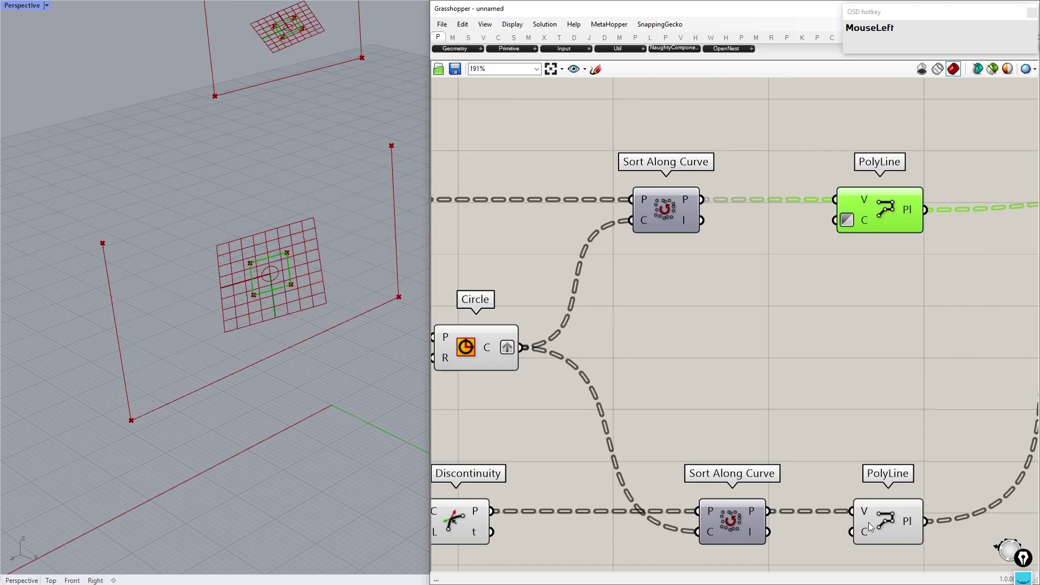
right_click(867, 531)
left_click(891, 489)
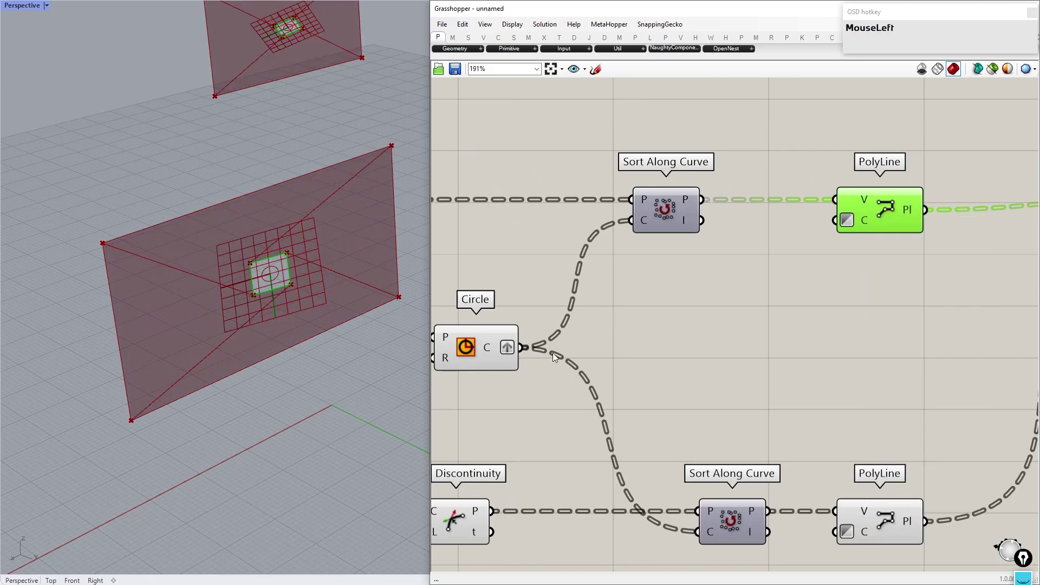
right_click(294, 281)
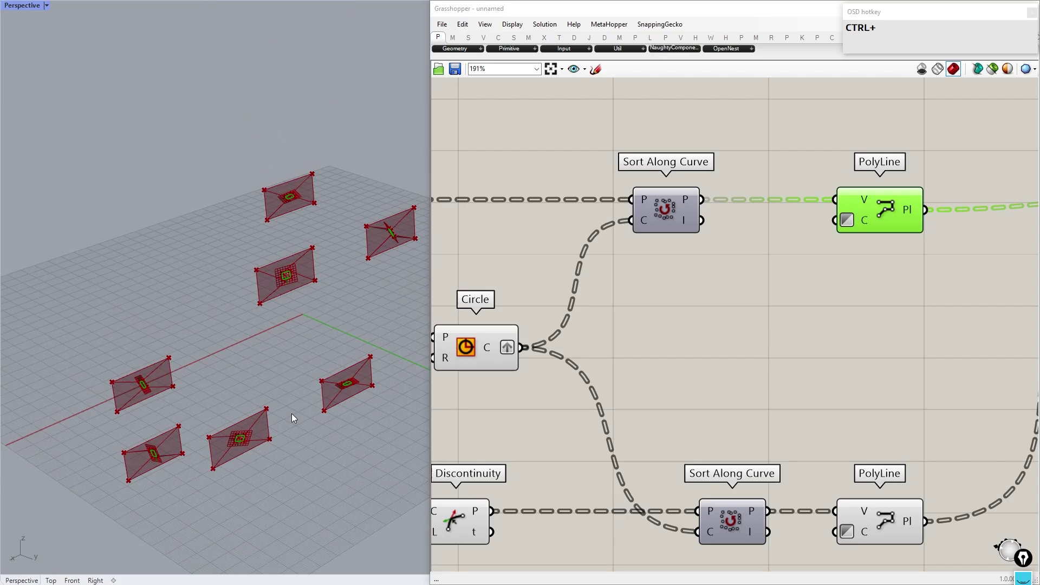
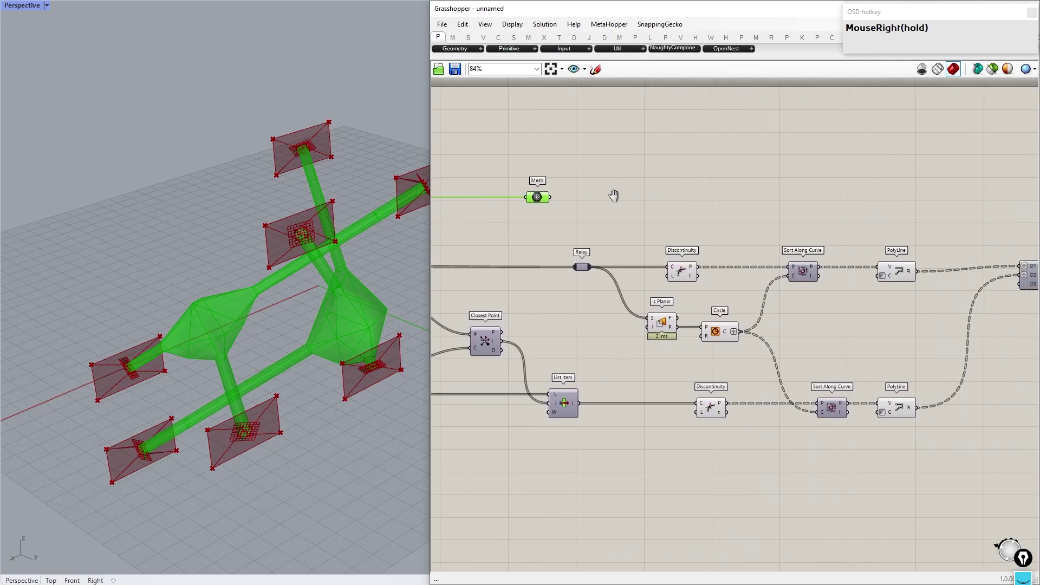
Add Weaverbird's Join Meshes and Weld to combine the pipe mesh with the lofted transitions
scroll("down", 3)
left_click(534, 201)
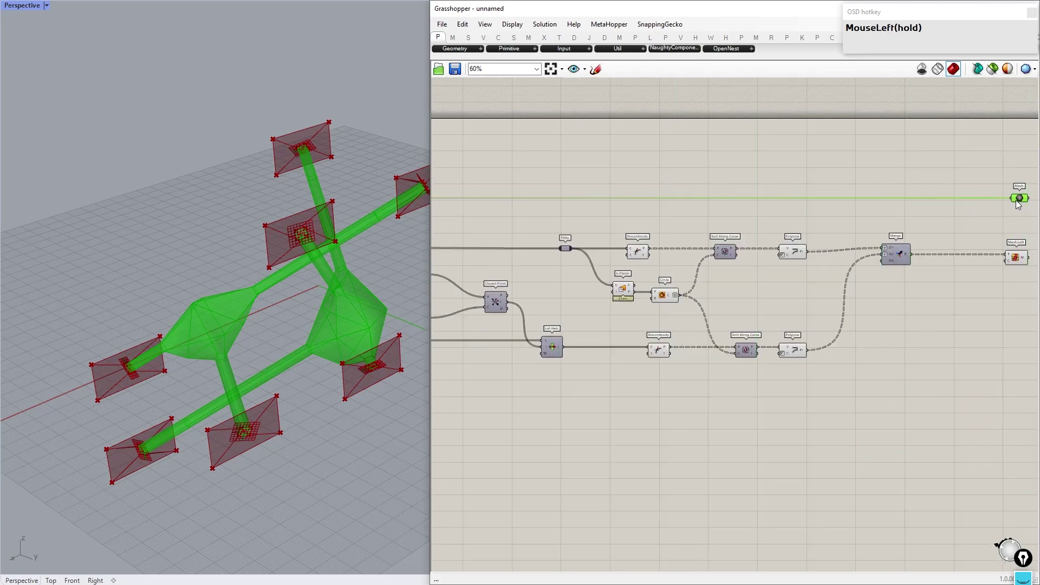
right_click(1020, 204)
scroll("up", 3)
left_click(761, 257)
type("join_and_weMouseLeftjoin_and_weild")
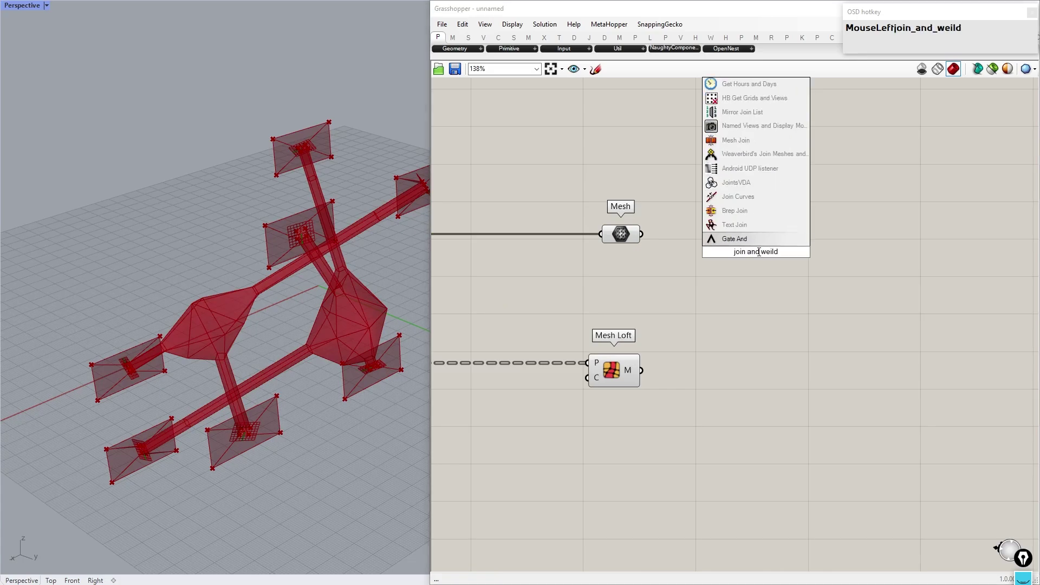
left_click(760, 156)
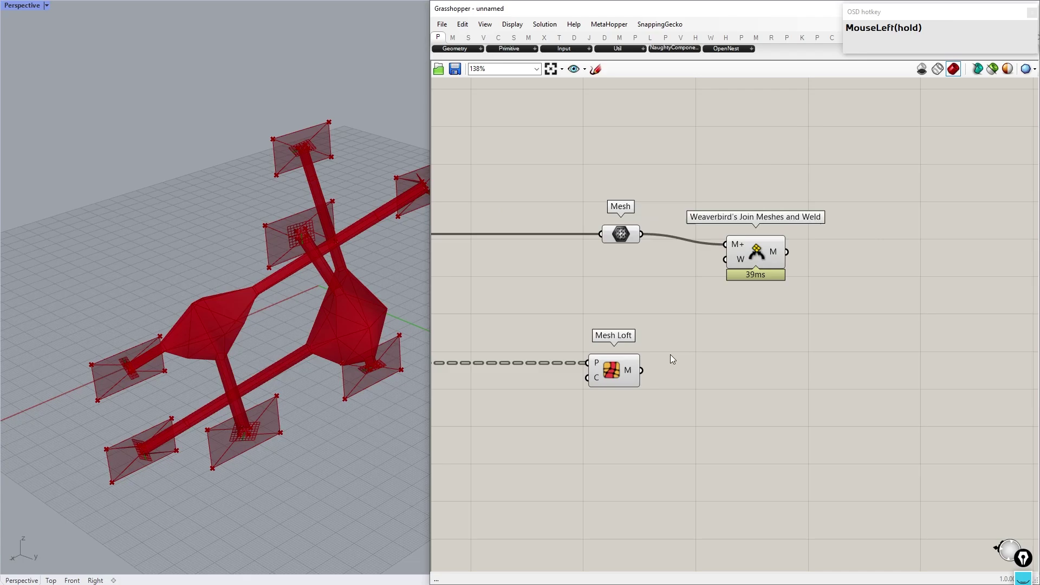
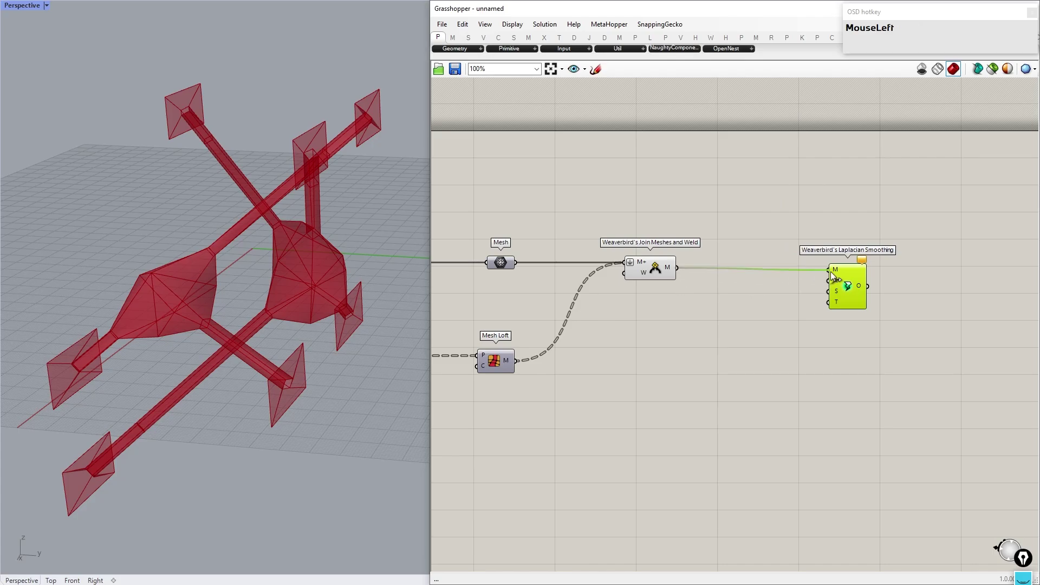
Feed a panel with 0 into Laplacian Smoothing's Smooth Naked Edges input
middle_click(612, 289)
left_click(643, 259)
key("Escape")
right_click(874, 282)
right_click(893, 285)
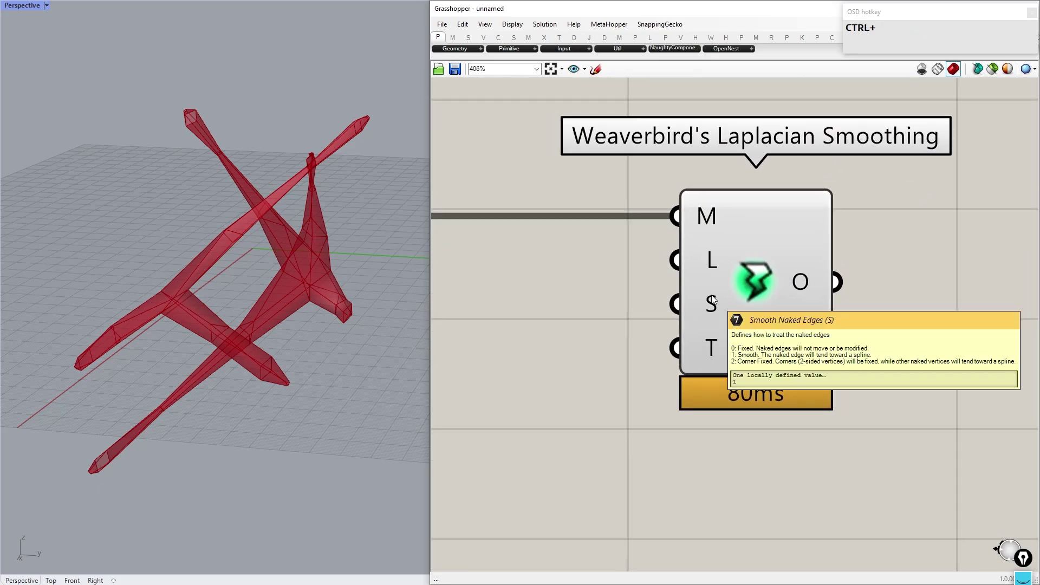
key("ctrl+shift+h")
left_click(713, 306)
right_click(713, 306)
left_click(591, 316)
key("0")
key("Return")
left_click_drag(608, 316, 715, 289)
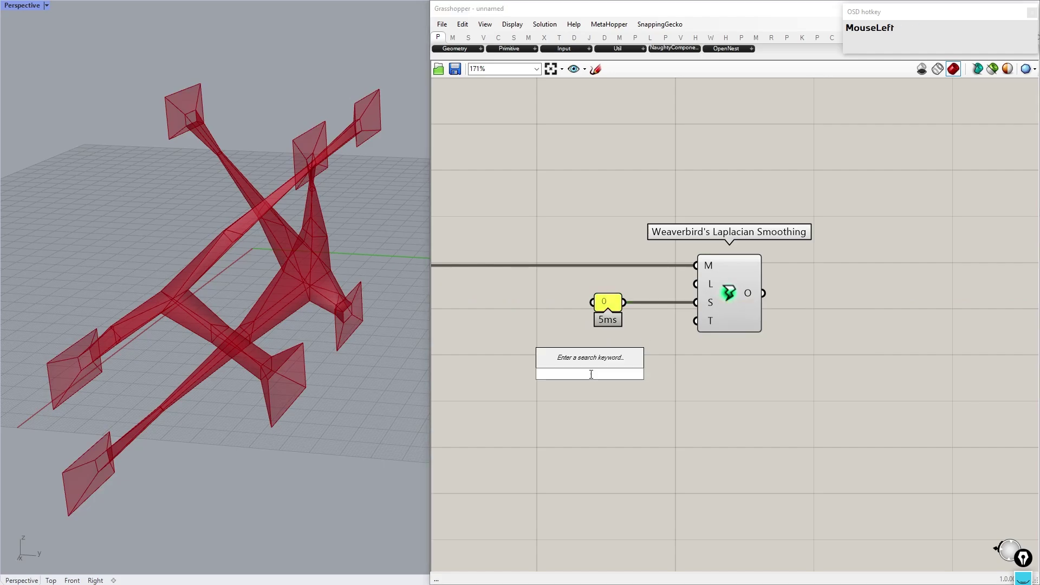
Add a number slider with a 0-200 range for the smoothing level
type("0100")
key("BackSpace")
type("200")
key("Return")
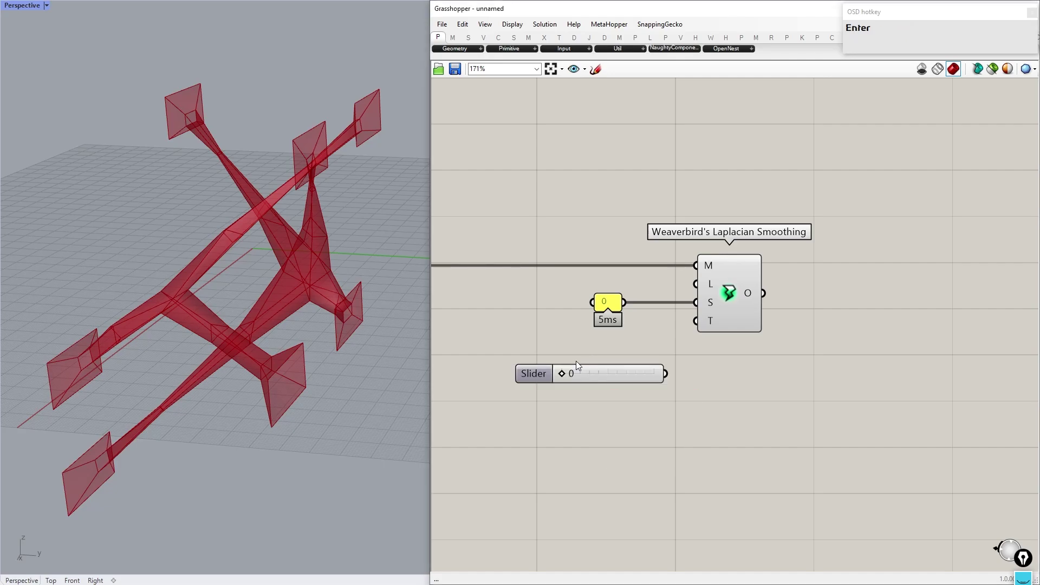
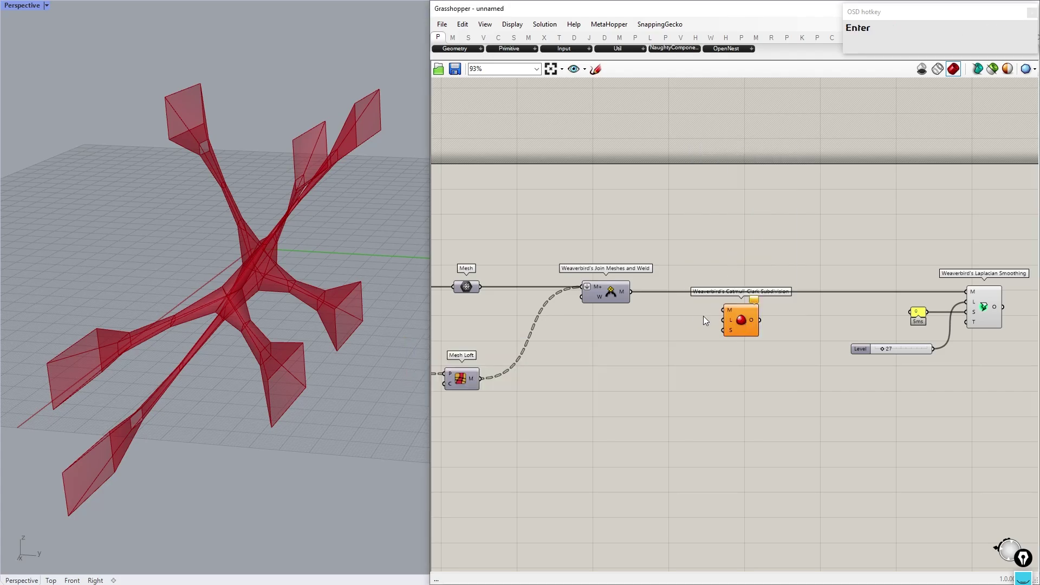
Wire the welded mesh into Catmull-Clark Subdivision and duplicate the Level slider and 0 panel
left_click(635, 297)
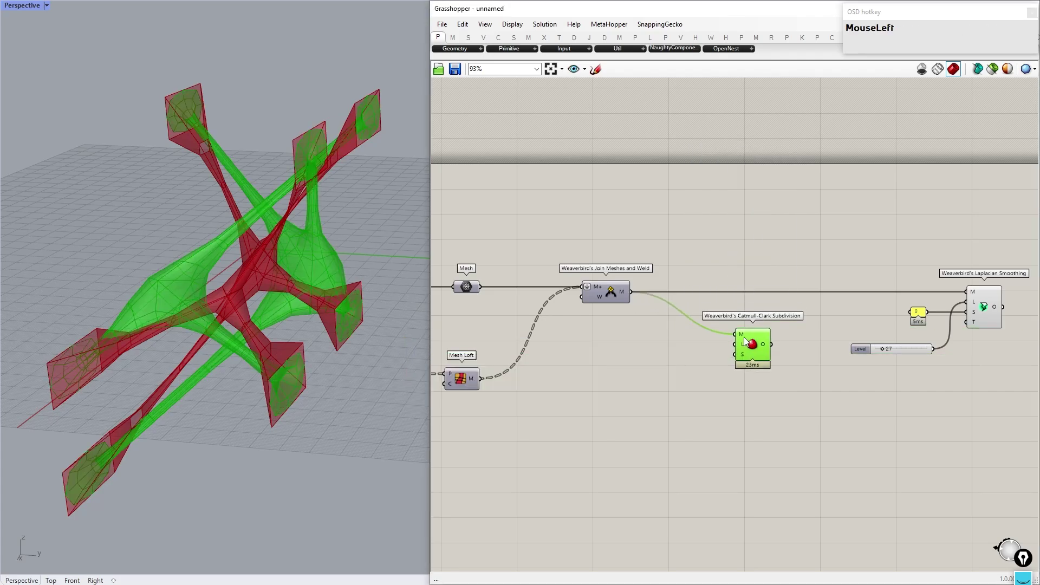
right_click(733, 356)
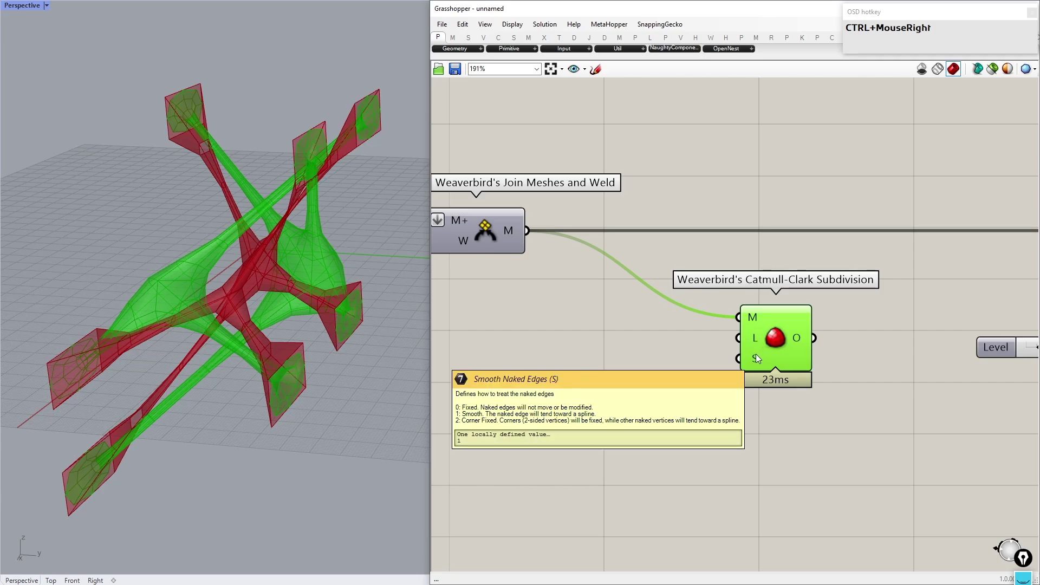
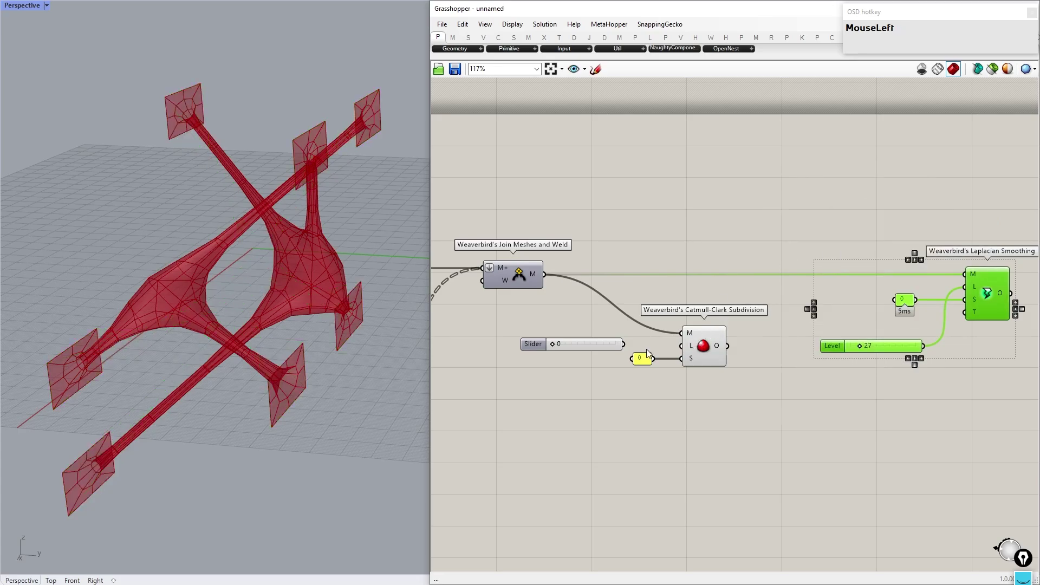
right_click(615, 348)
left_click(633, 344)
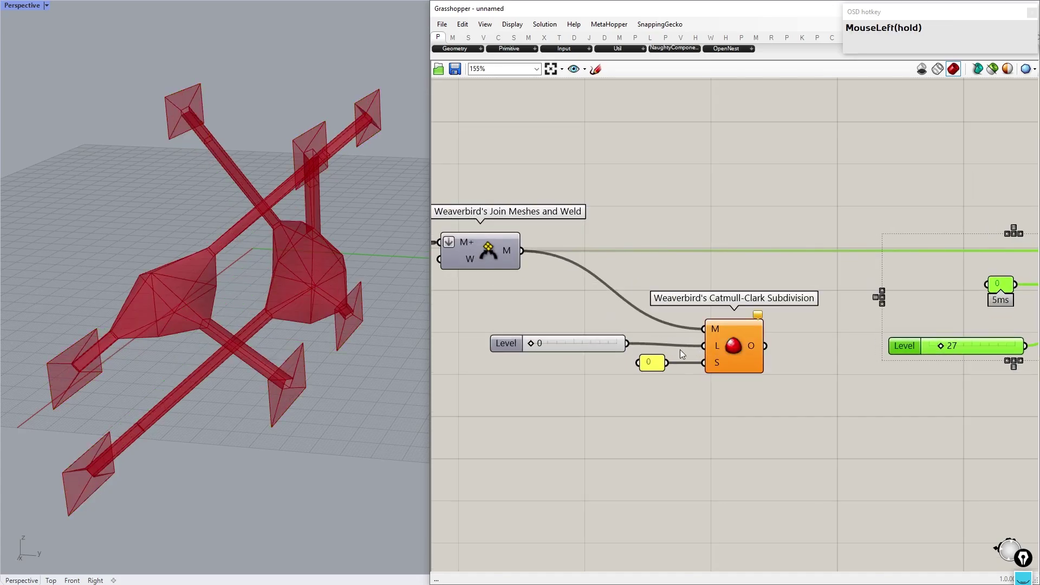
Connect the slider and 0 panel to the subdivision and route its output into Laplacian Smoothing
right_click(550, 344)
left_click_drag(527, 346, 565, 349)
right_click(592, 305)
left_click_drag(701, 320, 721, 278)
middle_click(721, 279)
left_click_drag(759, 246, 882, 291)
middle_click(882, 291)
left_click(899, 268)
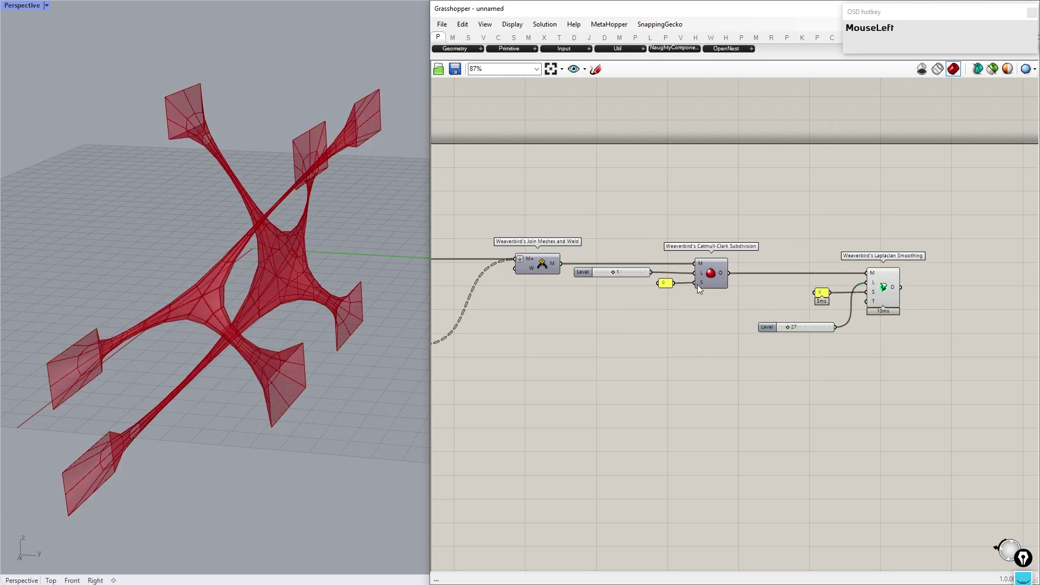
Raise the Laplacian Smoothing level slider to 108
right_click(783, 288)
right_click(771, 257)
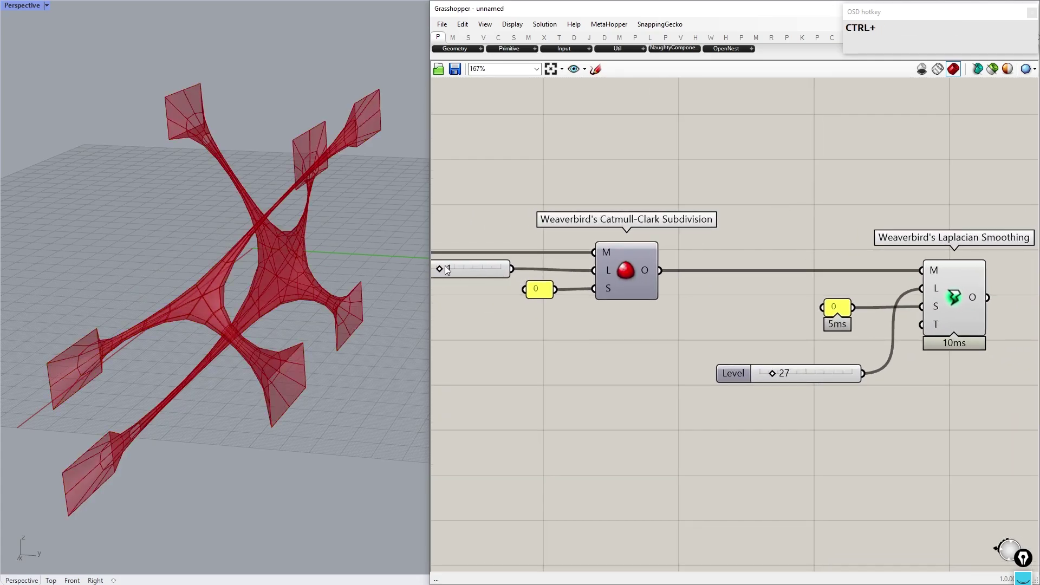
left_click_drag(442, 269, 549, 282)
right_click(952, 341)
left_click_drag(658, 388, 403, 360)
left_click_drag(207, 272, 814, 351)
Set the Catmull-Clark subdivision level to 2, then 3, for a denser lattice
left_click(598, 263)
key("2")
left_click(604, 261)
right_click(803, 298)
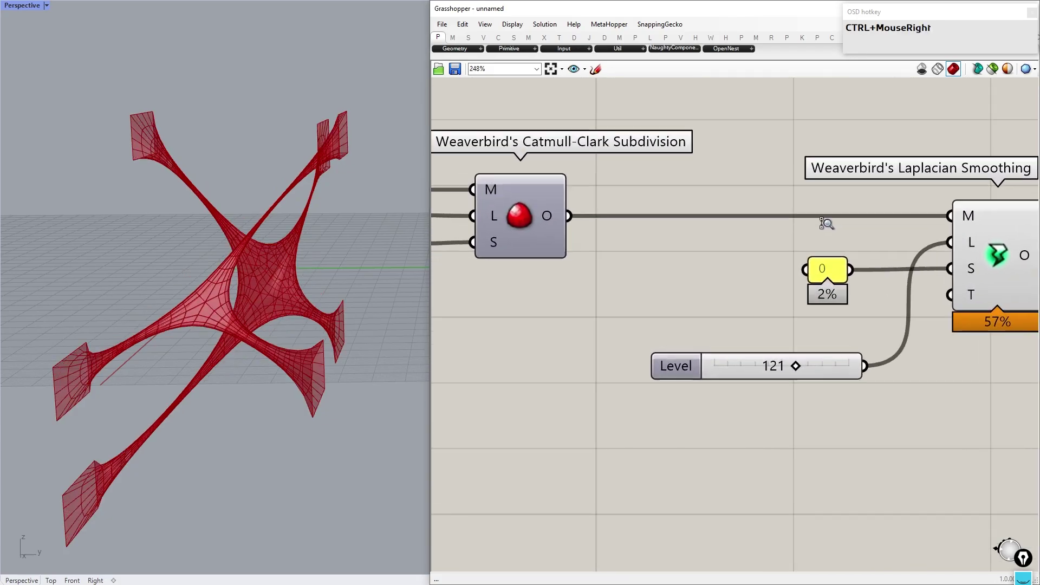
left_click(798, 380)
right_click(772, 306)
left_click(565, 269)
key("3")
left_click(578, 271)
Search the canvas for a 'subd from mesh' component
right_click(759, 316)
right_click(775, 337)
left_click(767, 351)
right_click(138, 268)
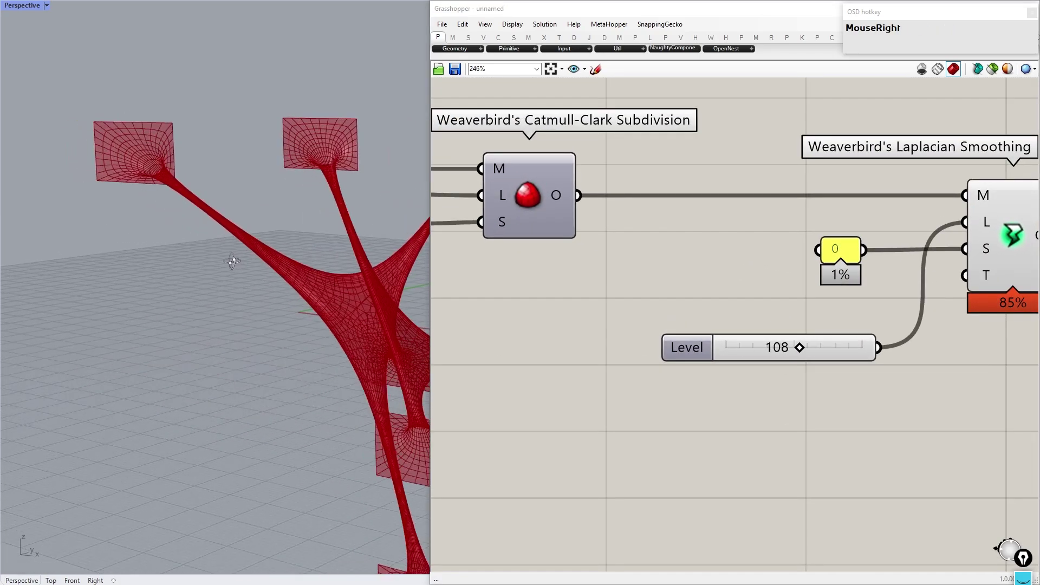
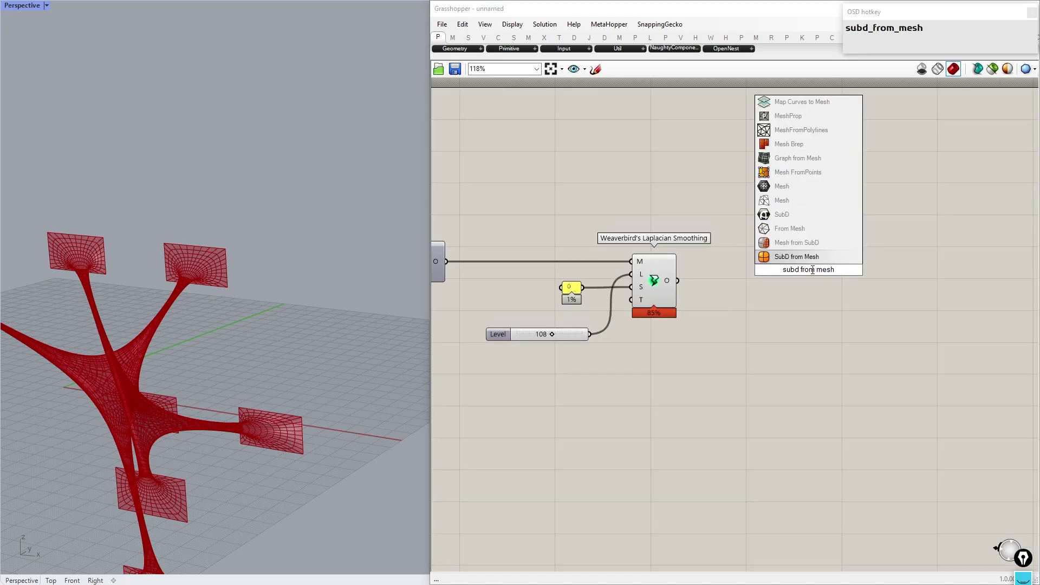
Place SubD from Mesh and wire Laplacian Smoothing's output into its M input
left_click_drag(795, 260, 742, 476)
middle_click(616, 246)
left_click(646, 209)
right_click(184, 268)
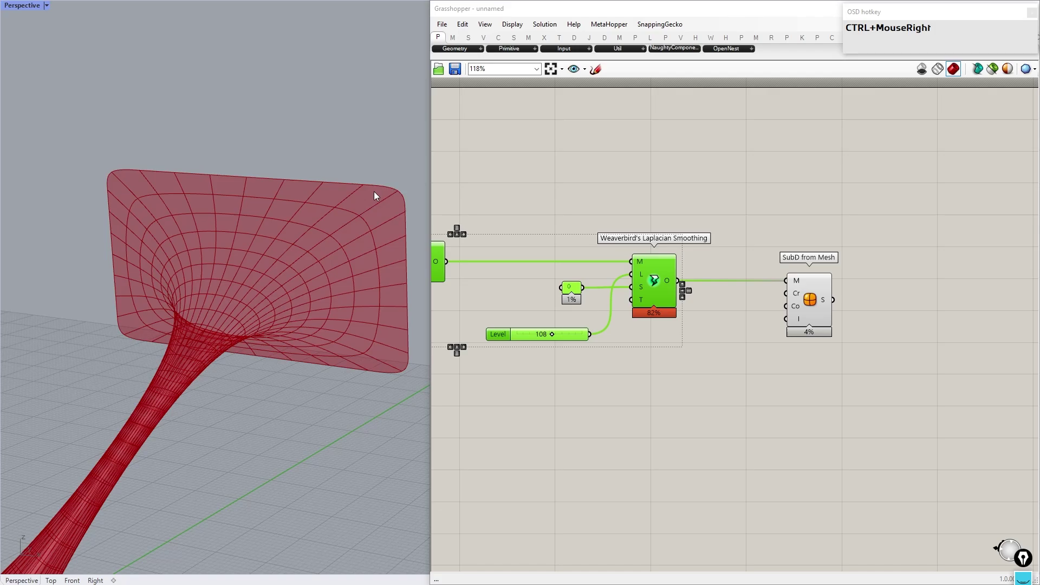
Orbit the Rhino view to inspect a square plate on the smoothed lattice
scroll("down", 3)
scroll("up", 3)
right_click(204, 342)
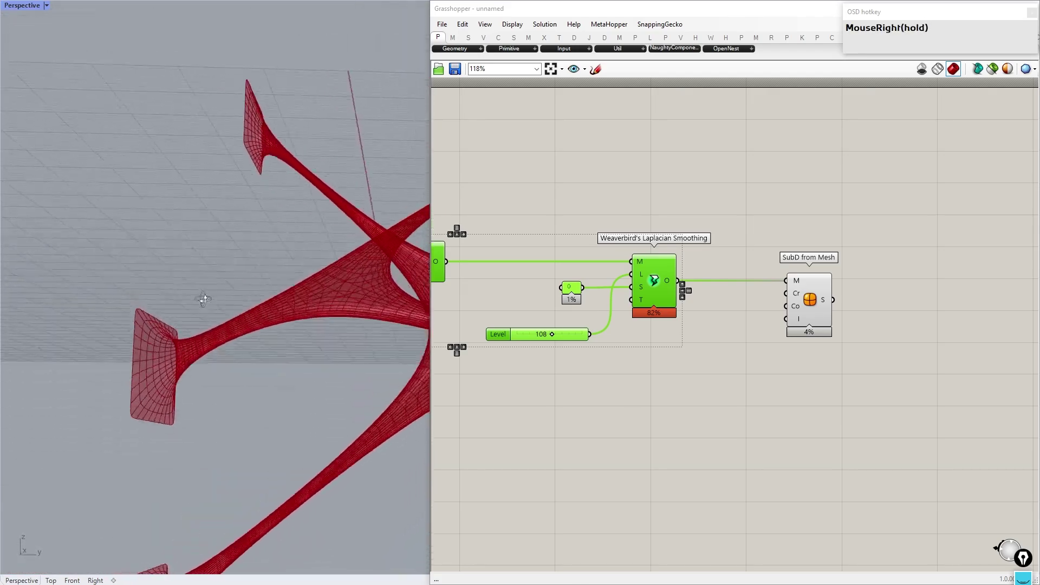
scroll("up", 3)
right_click(169, 358)
scroll("down", 3)
scroll("up", 3)
right_click(273, 389)
scroll("up", 3)
right_click(283, 367)
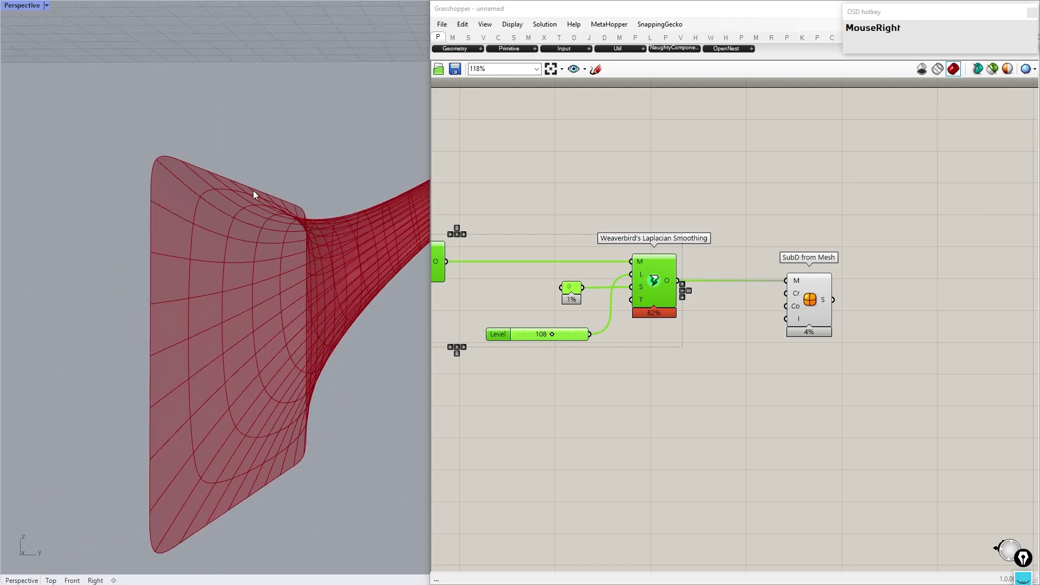
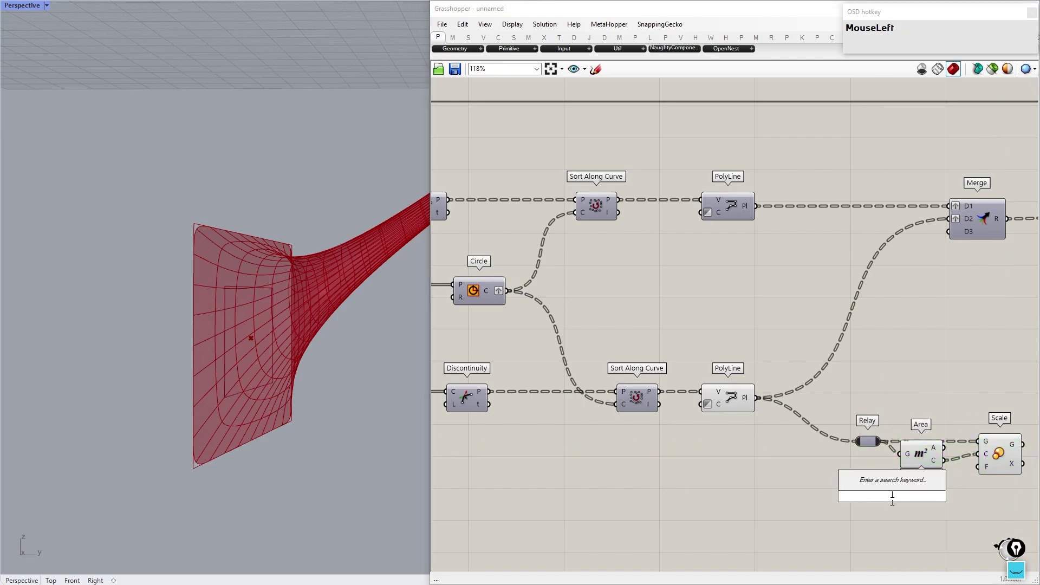
Add a number slider named Factor and wire it into the Scale factor input
key("1")
key("Return")
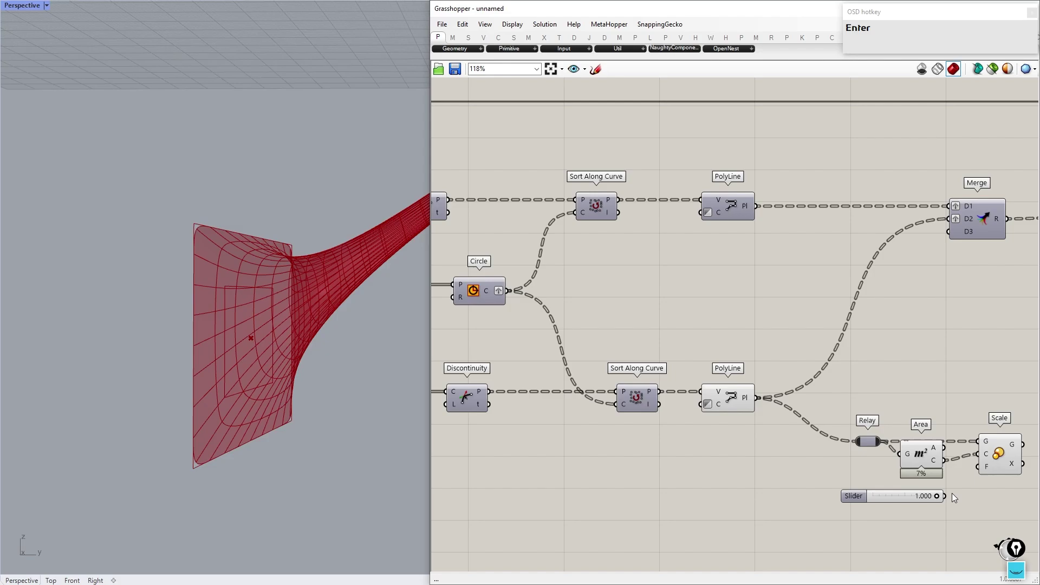
left_click_drag(951, 499, 928, 507)
right_click(931, 504)
left_click(918, 495)
scroll("down", 3)
left_click(953, 505)
left_click(772, 337)
left_click(708, 305)
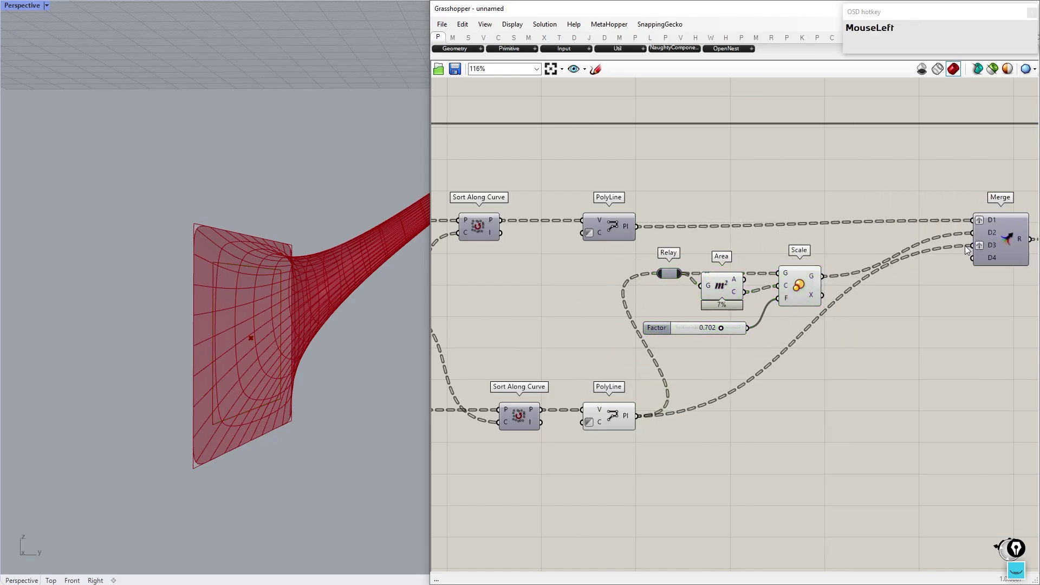
Feed the scaled outline into Merge D3, graft the Merge inputs, and set Factor to 0.939
right_click(982, 239)
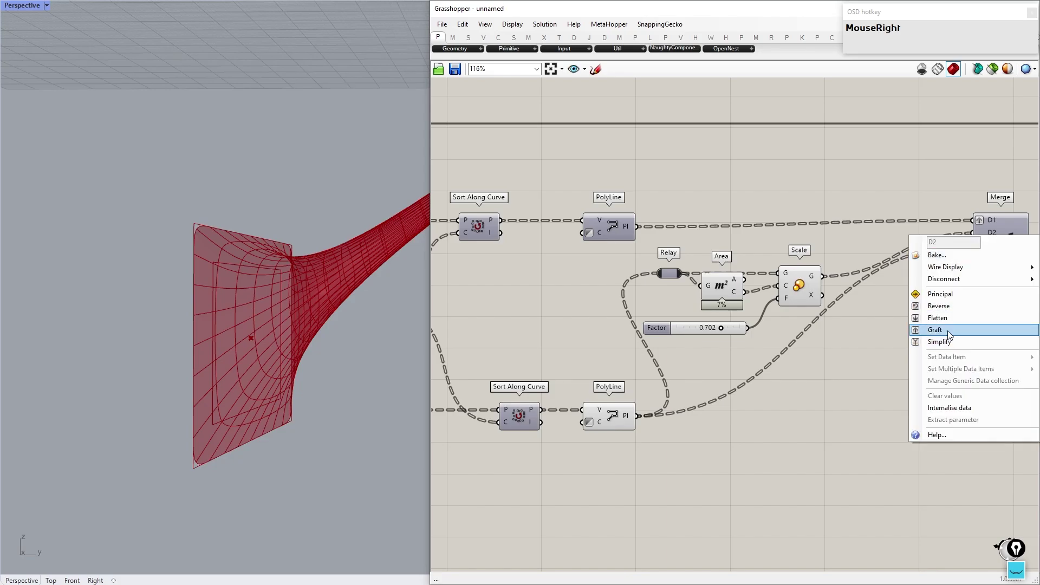
left_click_drag(952, 334, 810, 366)
right_click(235, 289)
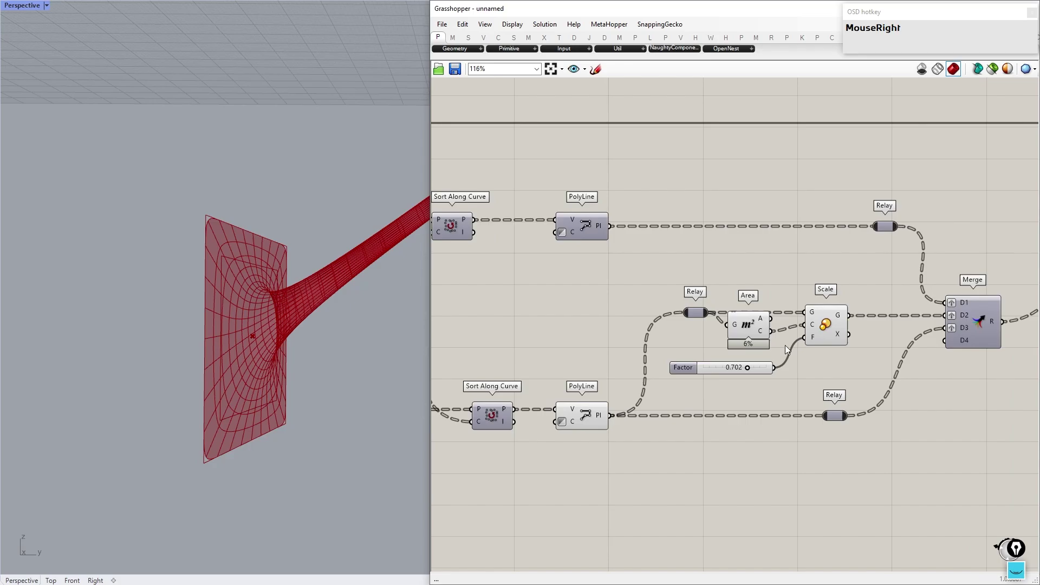
scroll("up", 3)
left_click_drag(796, 365, 766, 408)
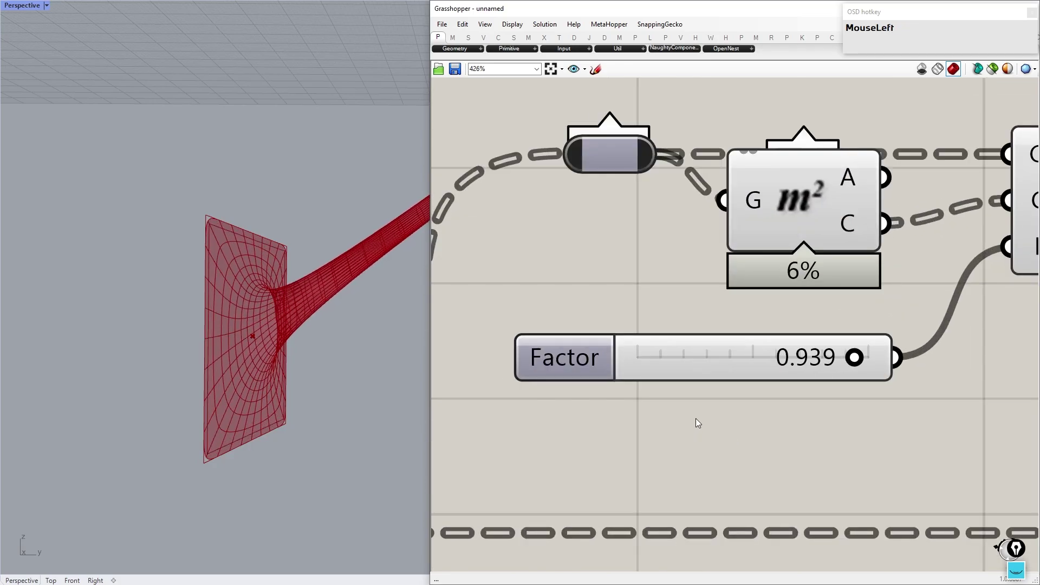
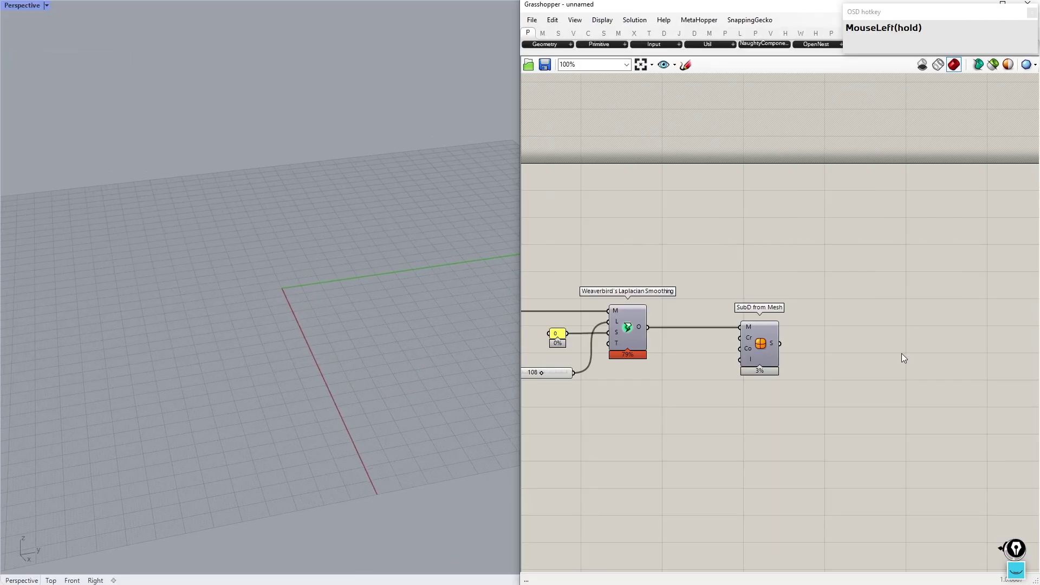
Preview the SubD through Custom Preview with a white Create Material, smoothing Level 70
type("custom_prevMouseLeftcustom_previw")
left_click(898, 343)
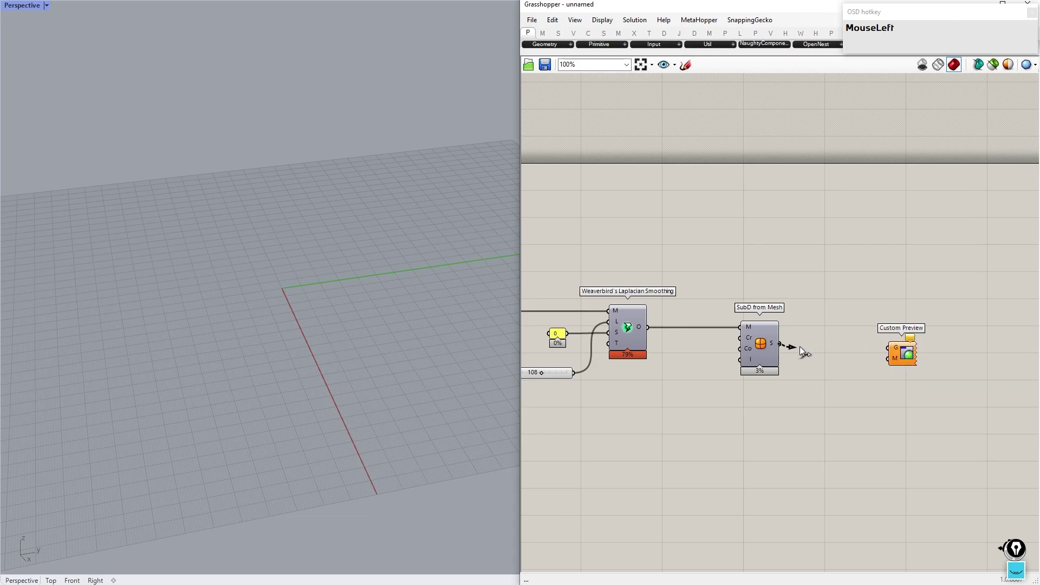
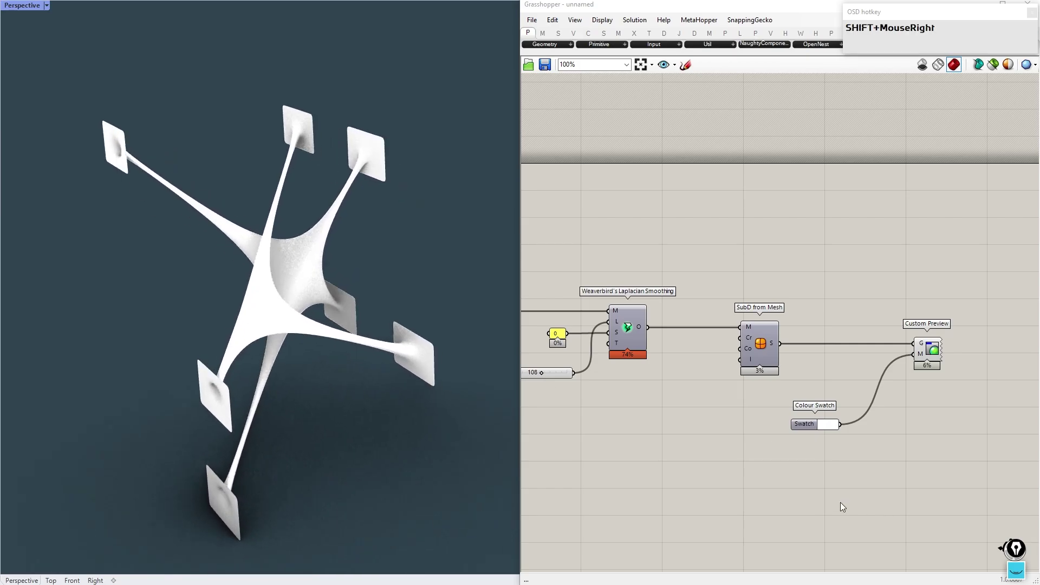
left_click(808, 425)
type("create_mat")
left_click(805, 439)
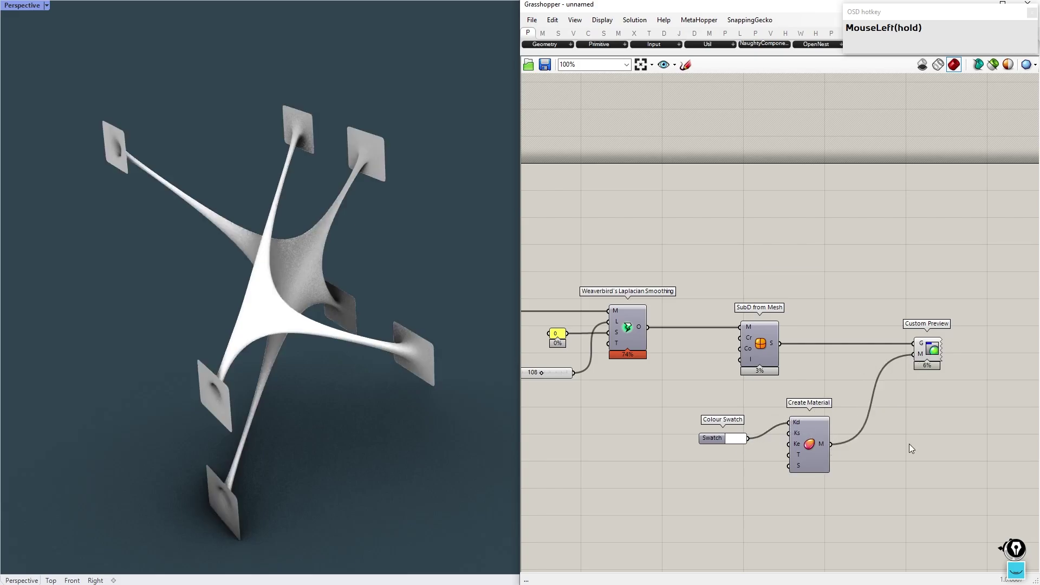
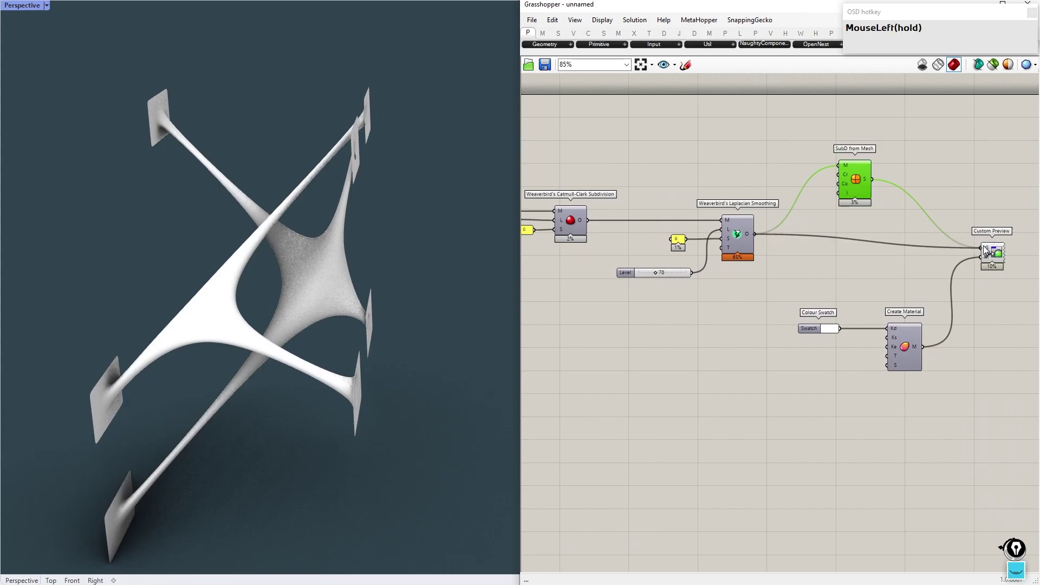
Orbit the shaded lattice with Grasshopper hidden, then show the atrium installation photo
right_click(301, 367)
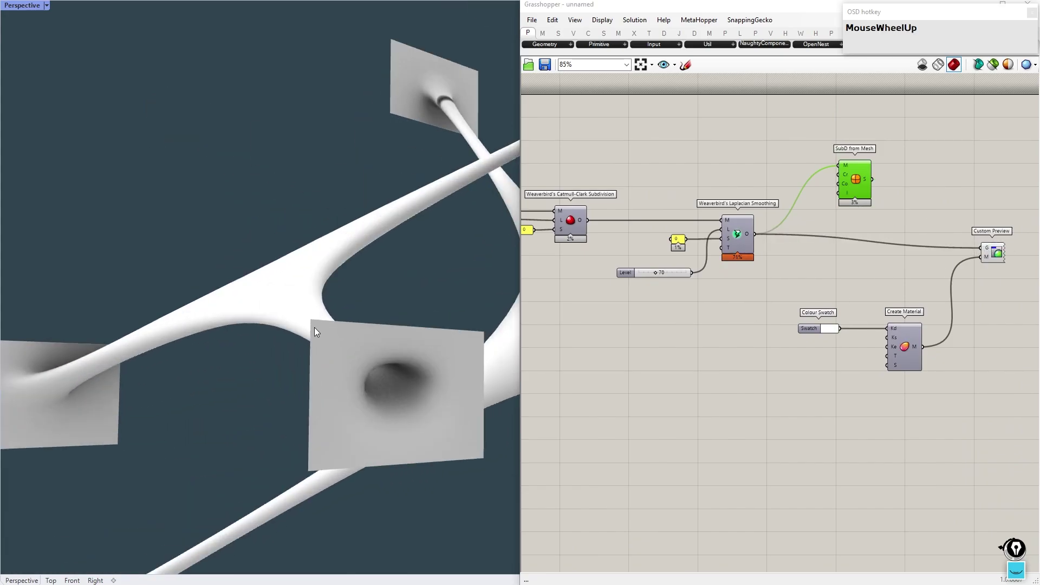
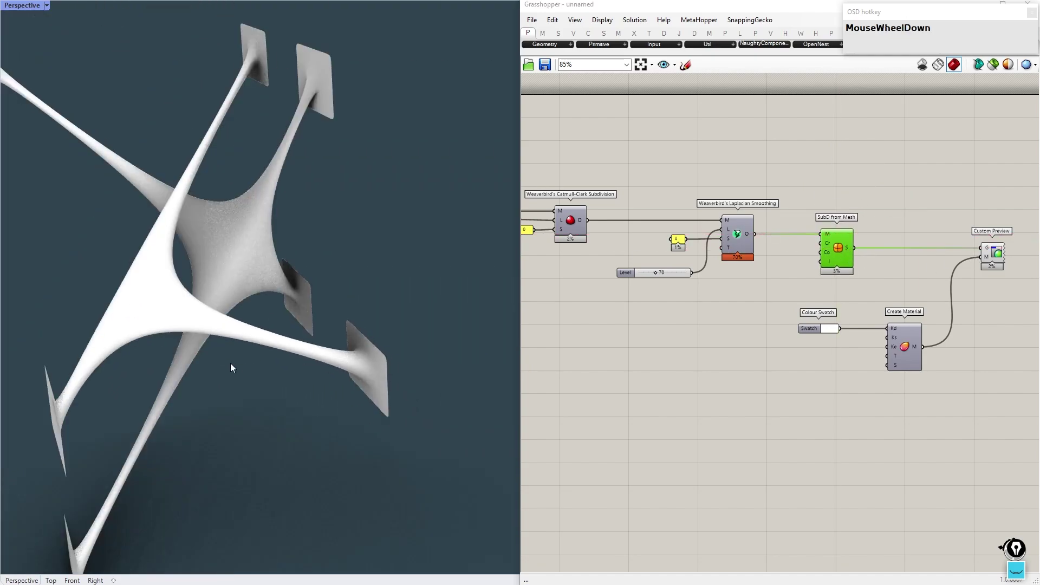
right_click(265, 307)
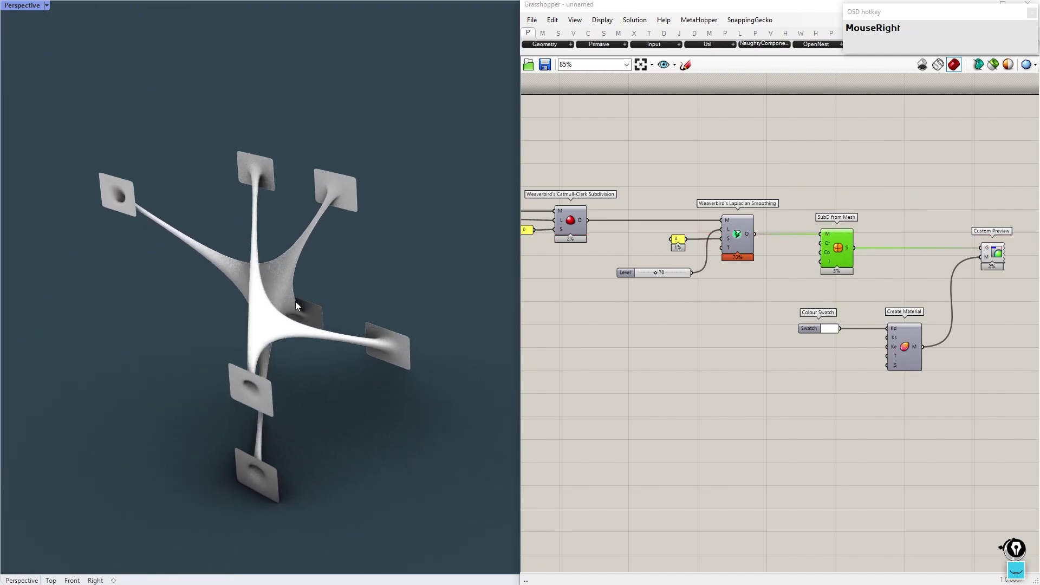
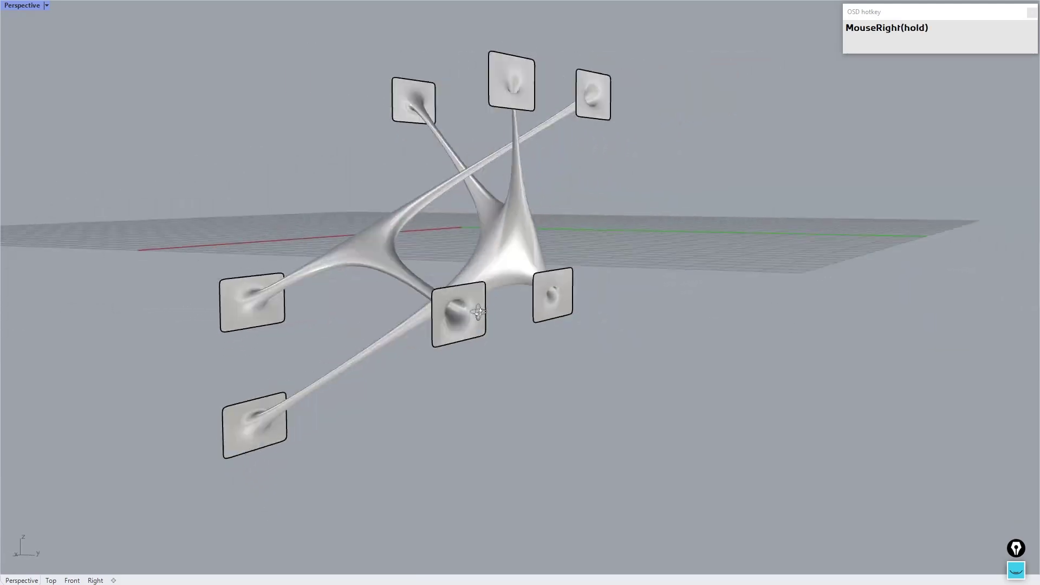
scroll("up", 3)
right_click(683, 231)
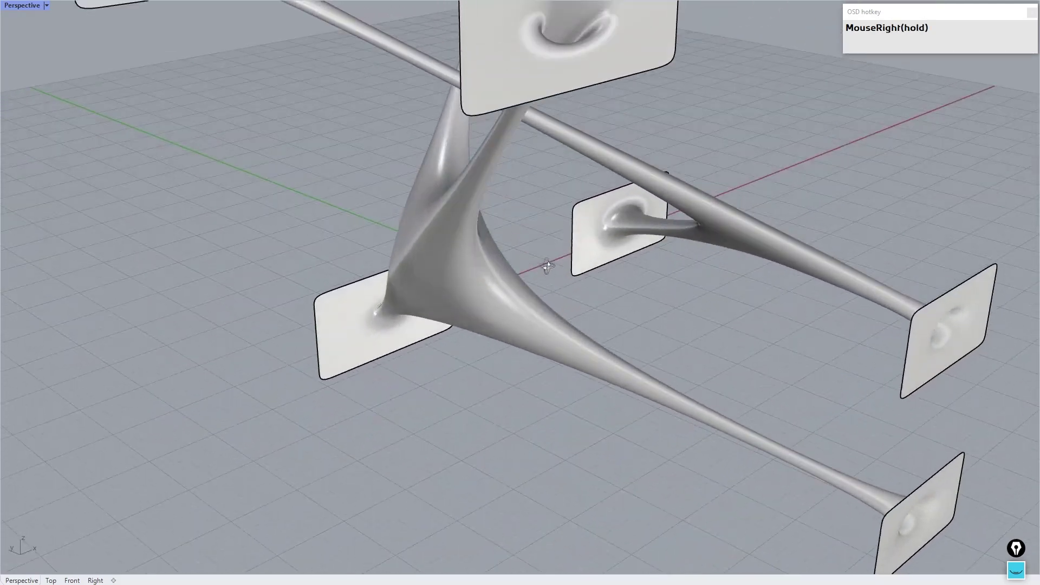
left_click(551, 254)
left_click_drag(550, 253, 524, 242)
scroll("down", 3)
right_click(507, 256)
scroll("up", 3)
type("grasshopp")
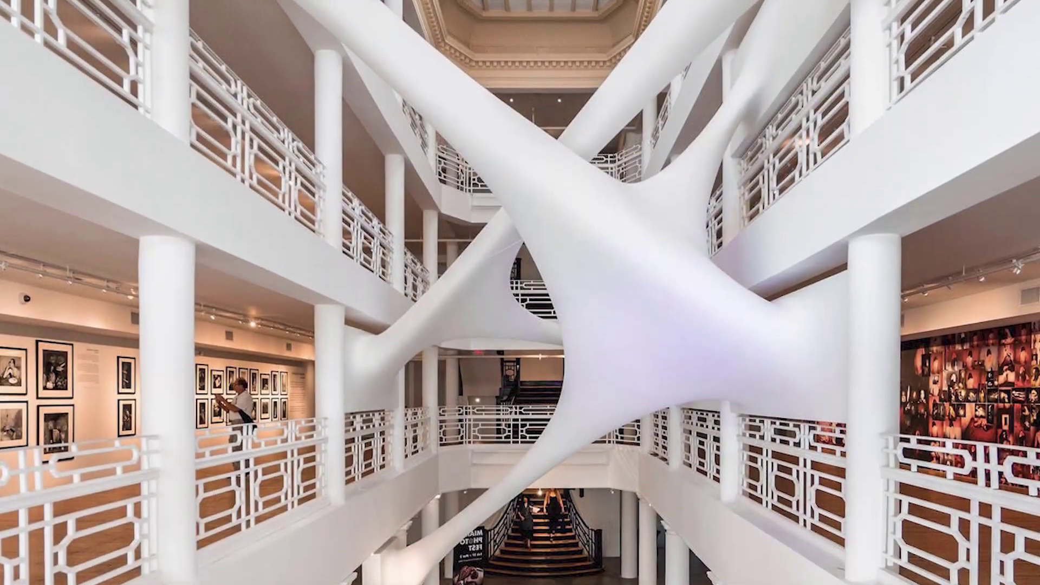